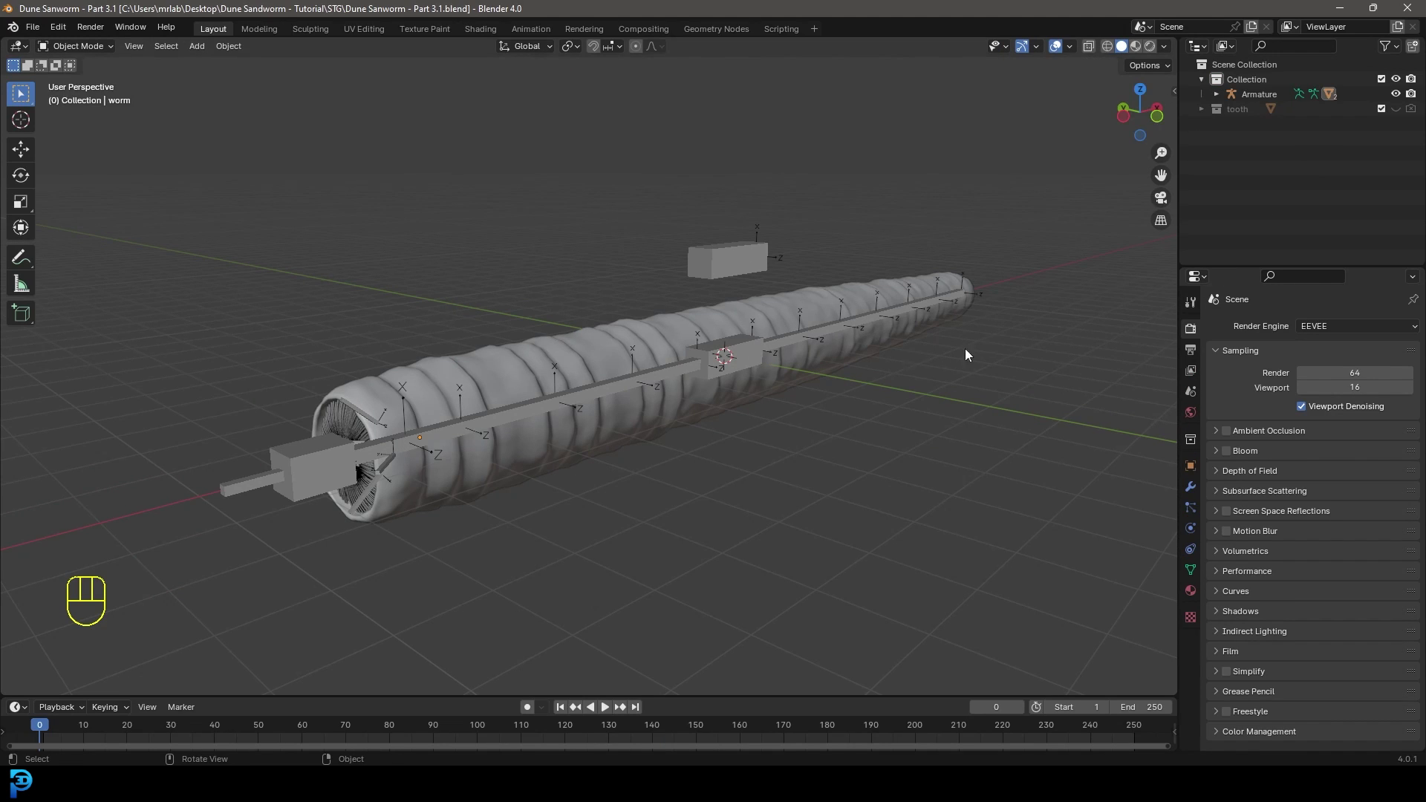
# Switch rendering to Cycles on GPU Compute and enable transparent film.
pyautogui.moveTo(1360, 332); pyautogui.dragTo(1345, 379)
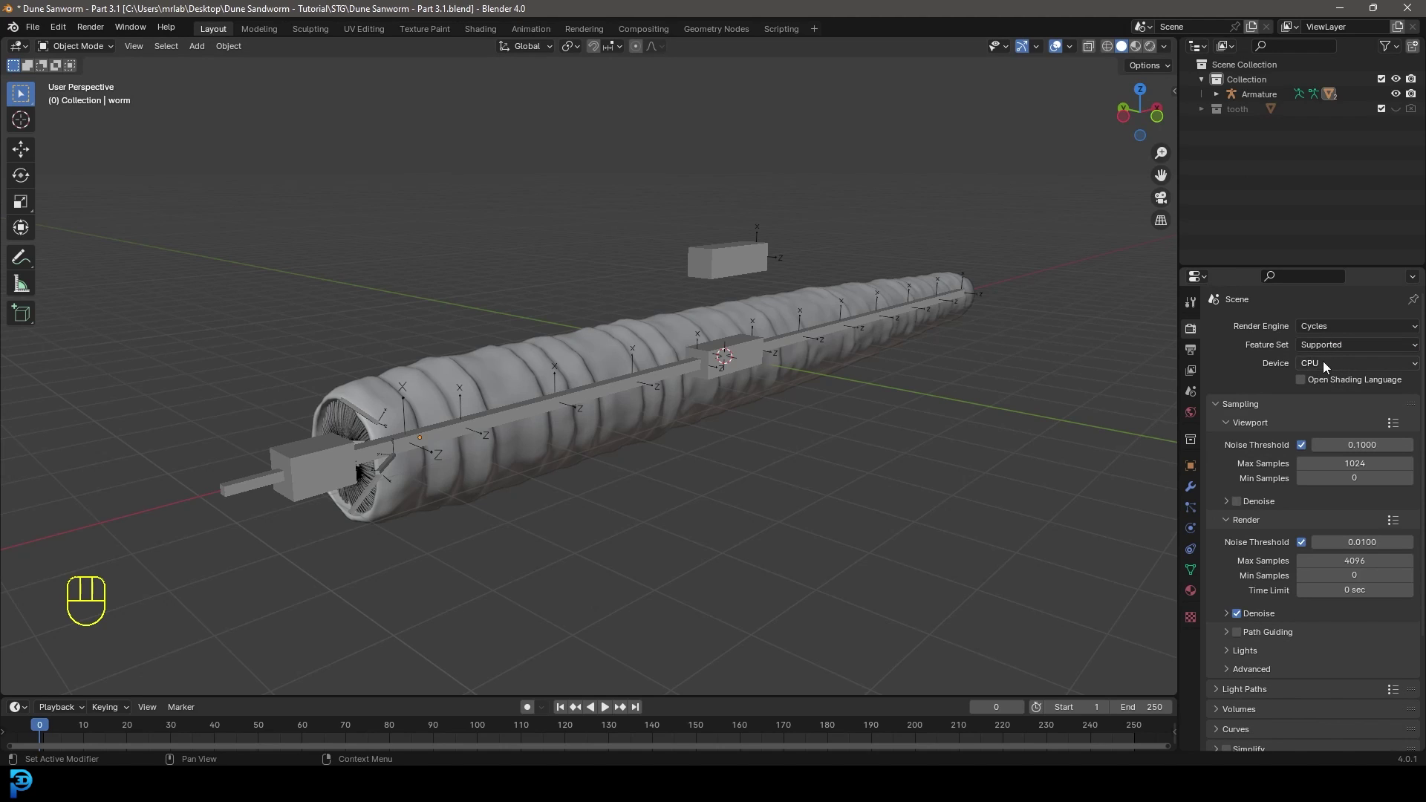
pyautogui.moveTo(1328, 367); pyautogui.dragTo(1325, 399)
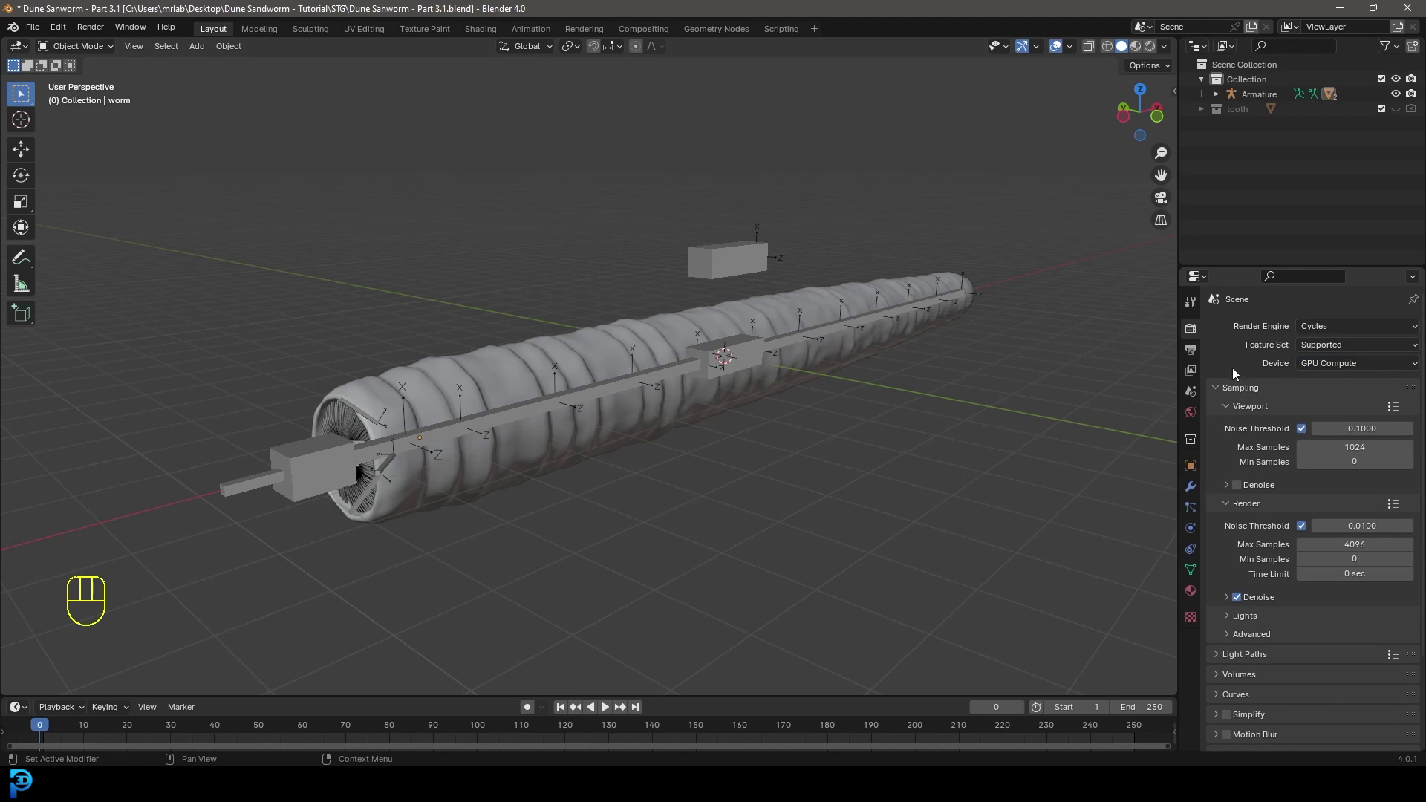
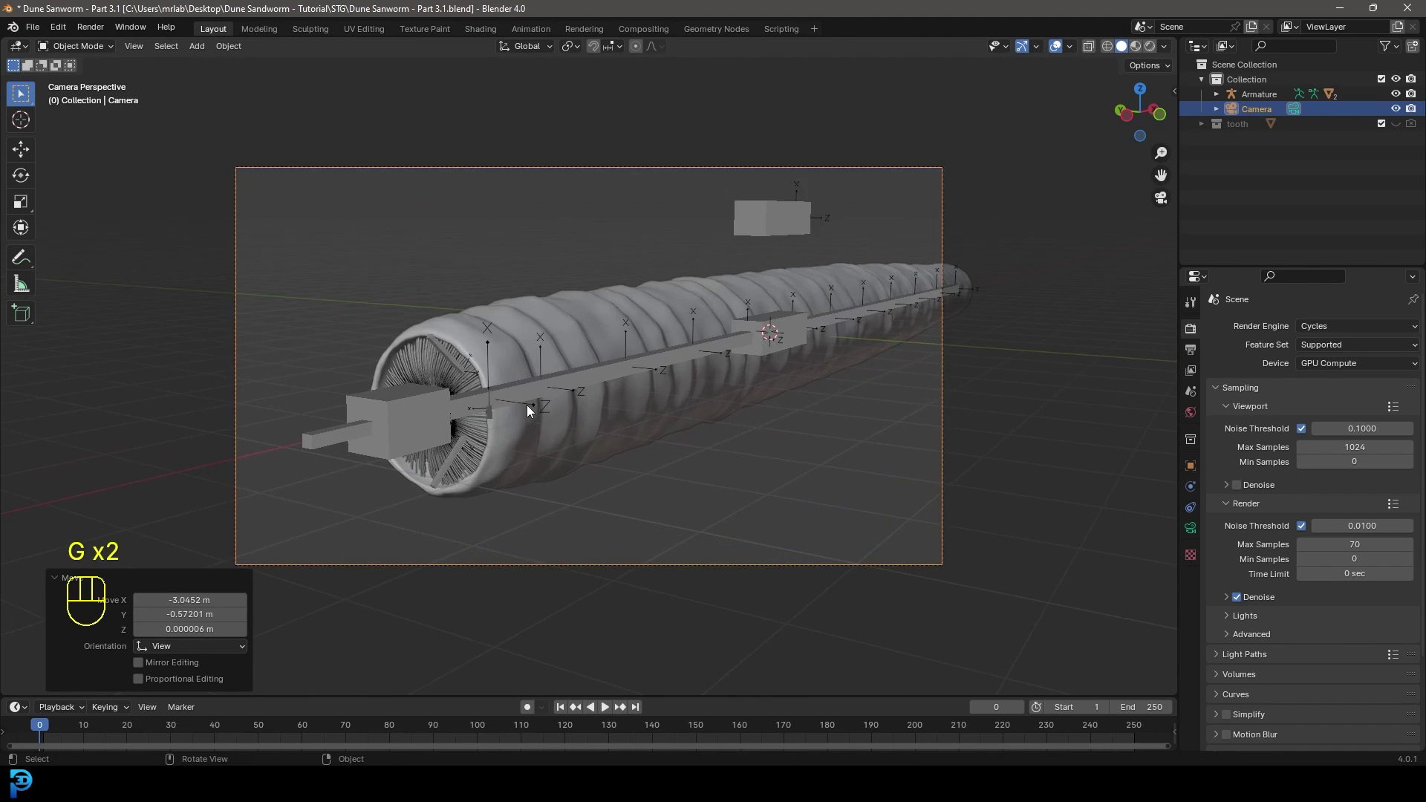
pyautogui.middleClick(583, 399)
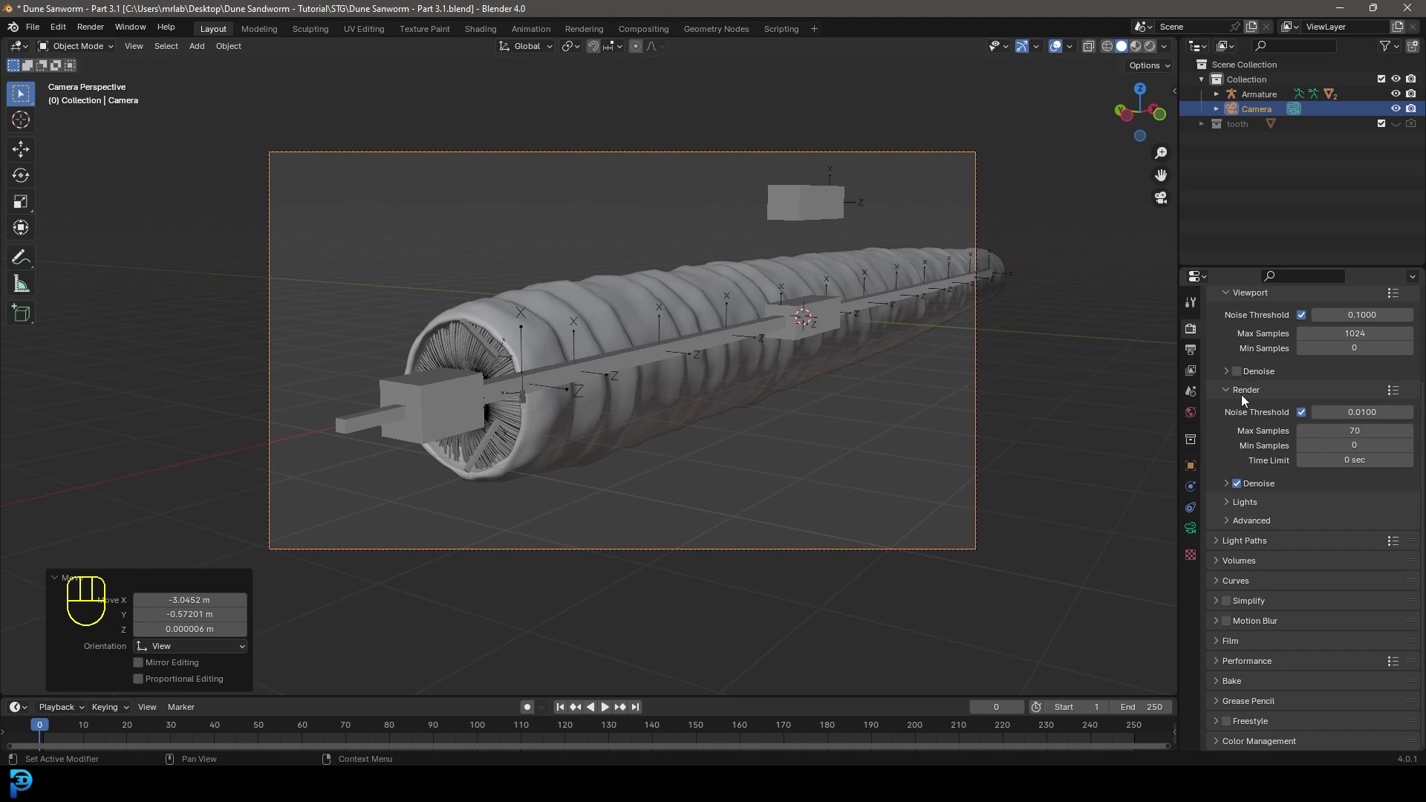
pyautogui.click(1223, 645)
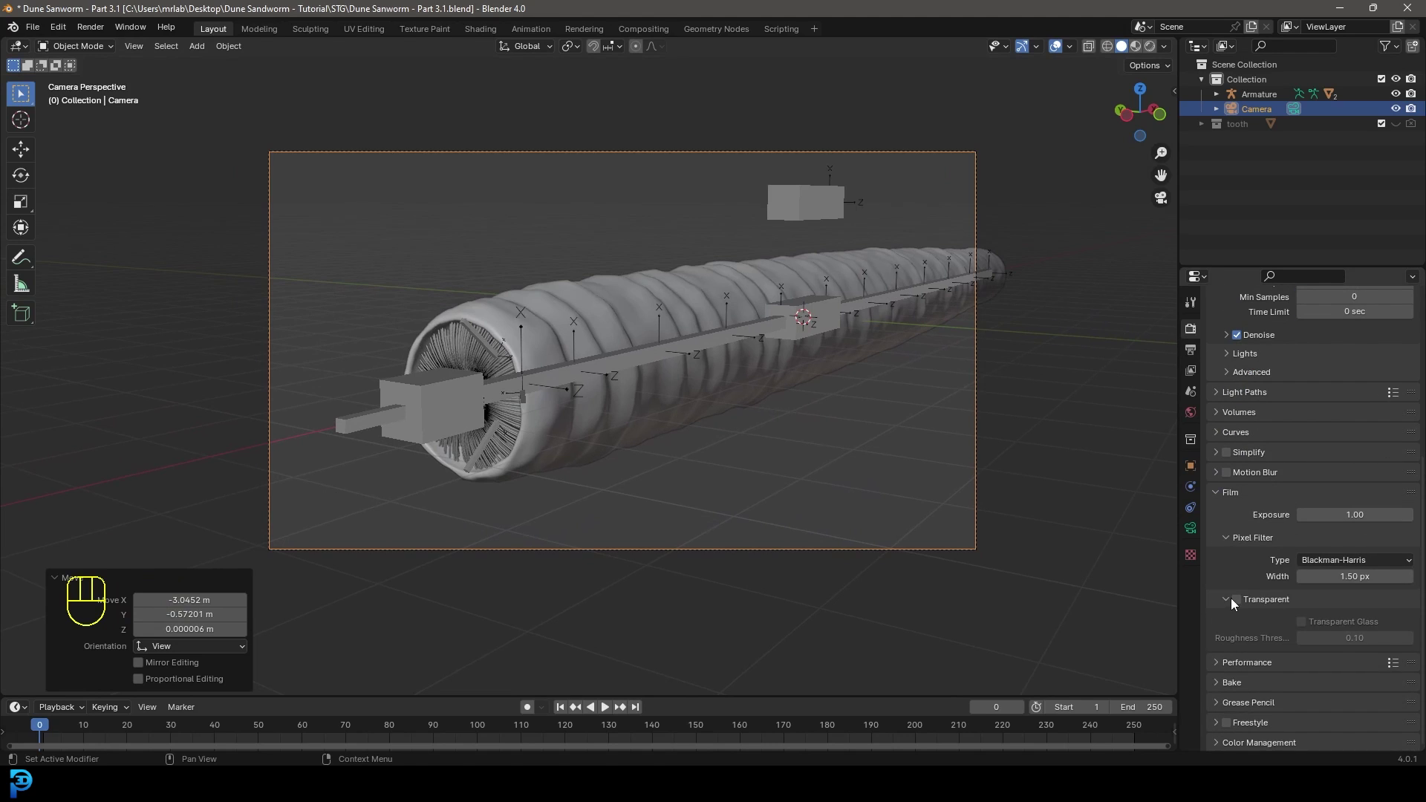
pyautogui.click(1242, 606)
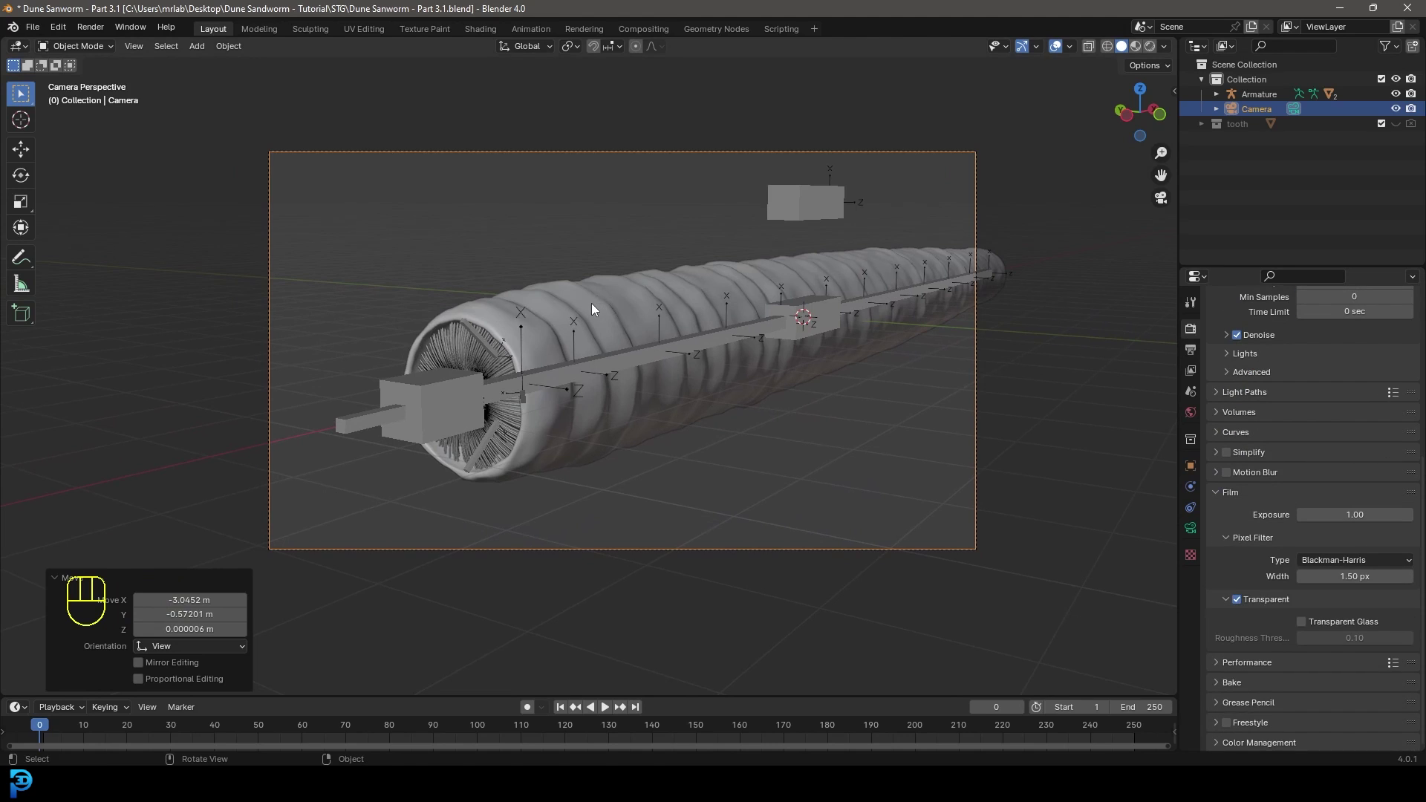
# Add an area light to the scene from the Shift+A menu.
pyautogui.press('shift+a')
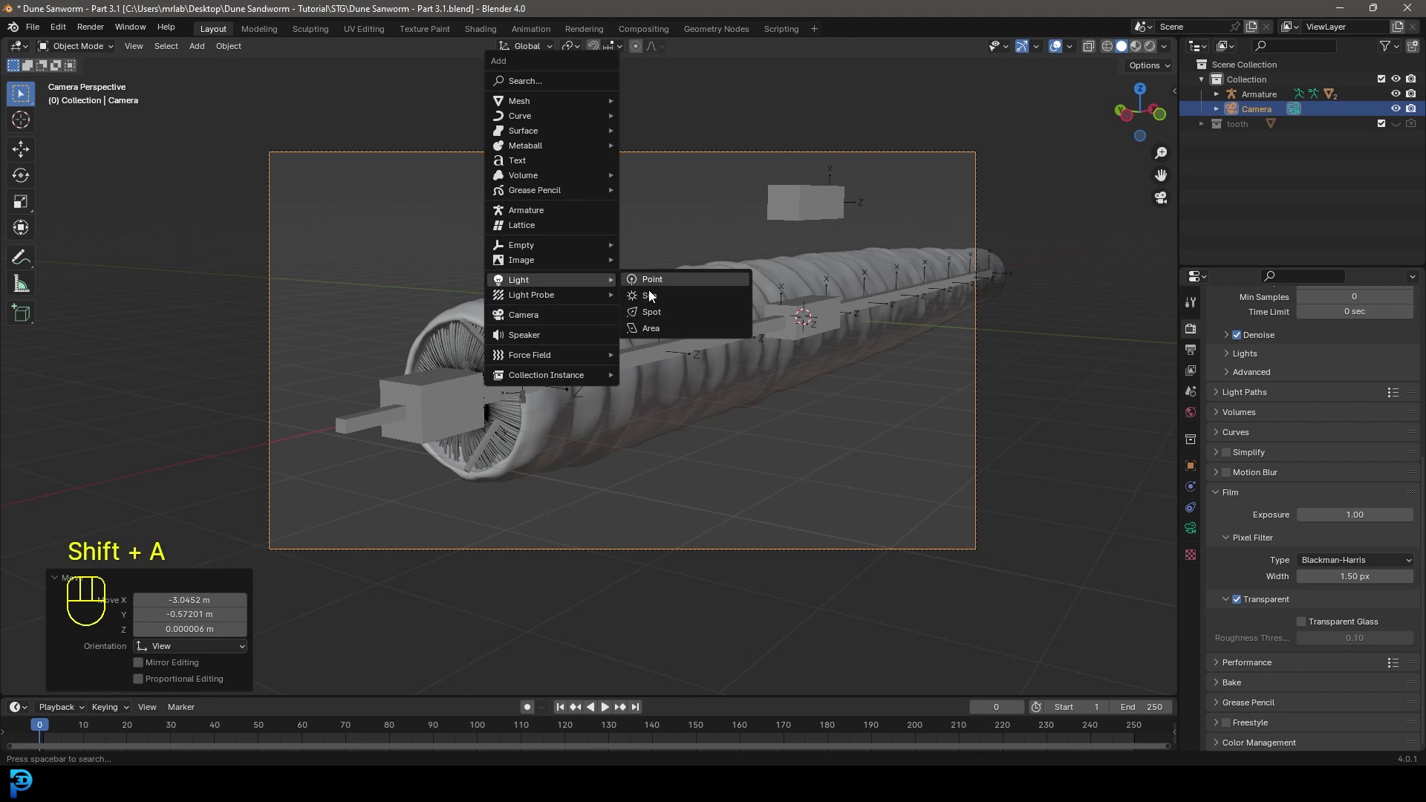
pyautogui.press('g')
pyautogui.click(649, 313)
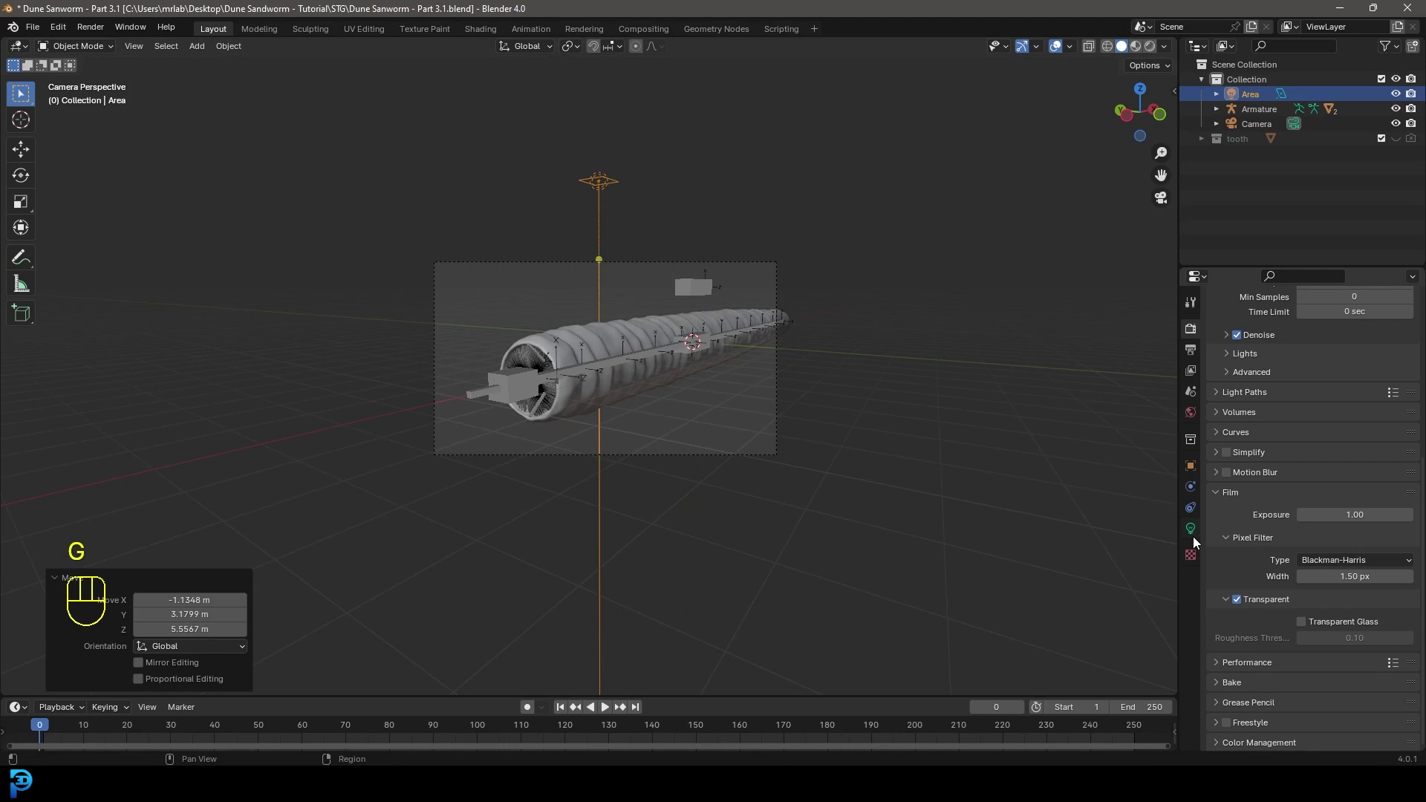
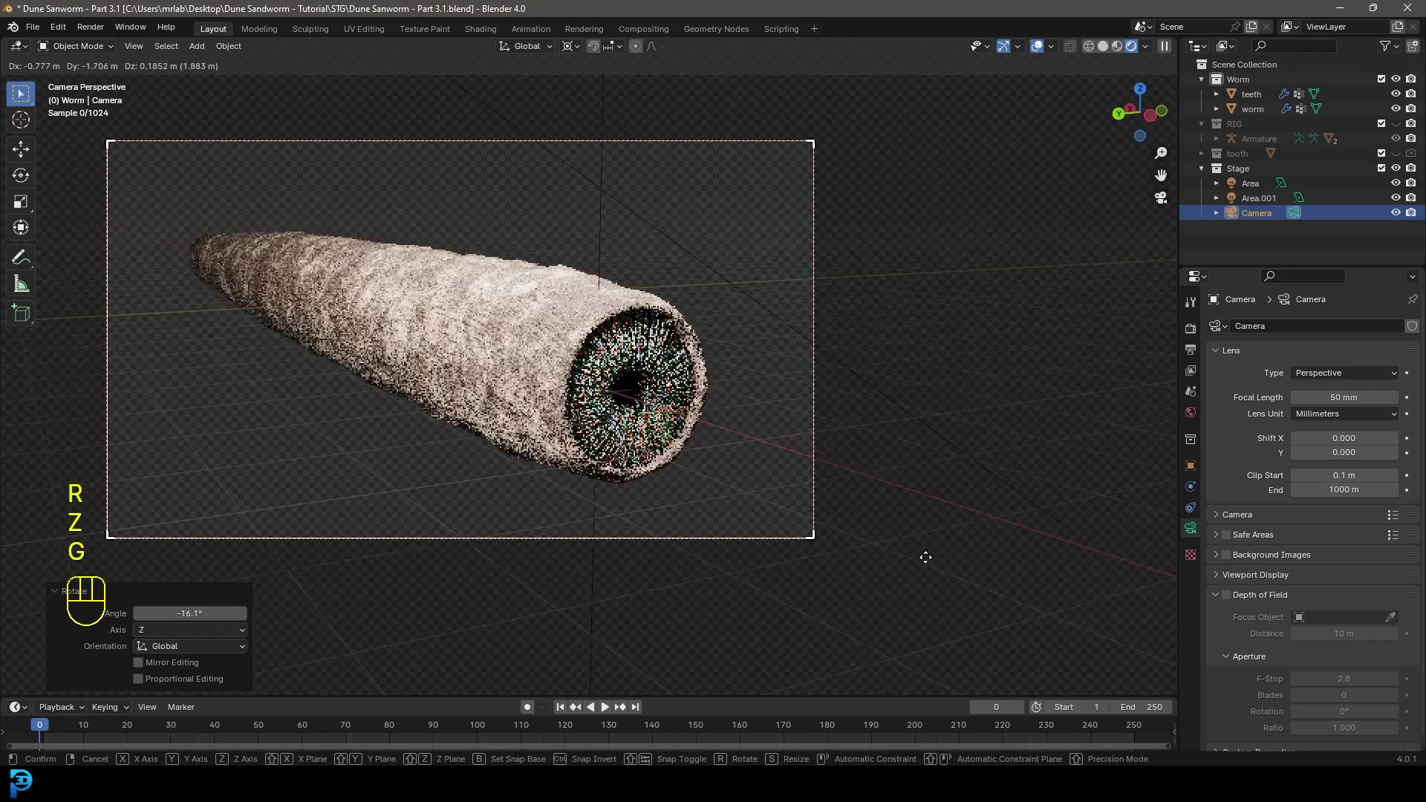
# Trackball-rotate the second area light toward the worm's mouth.
pyautogui.middleClick(699, 411)
pyautogui.press('r')
pyautogui.press('r')
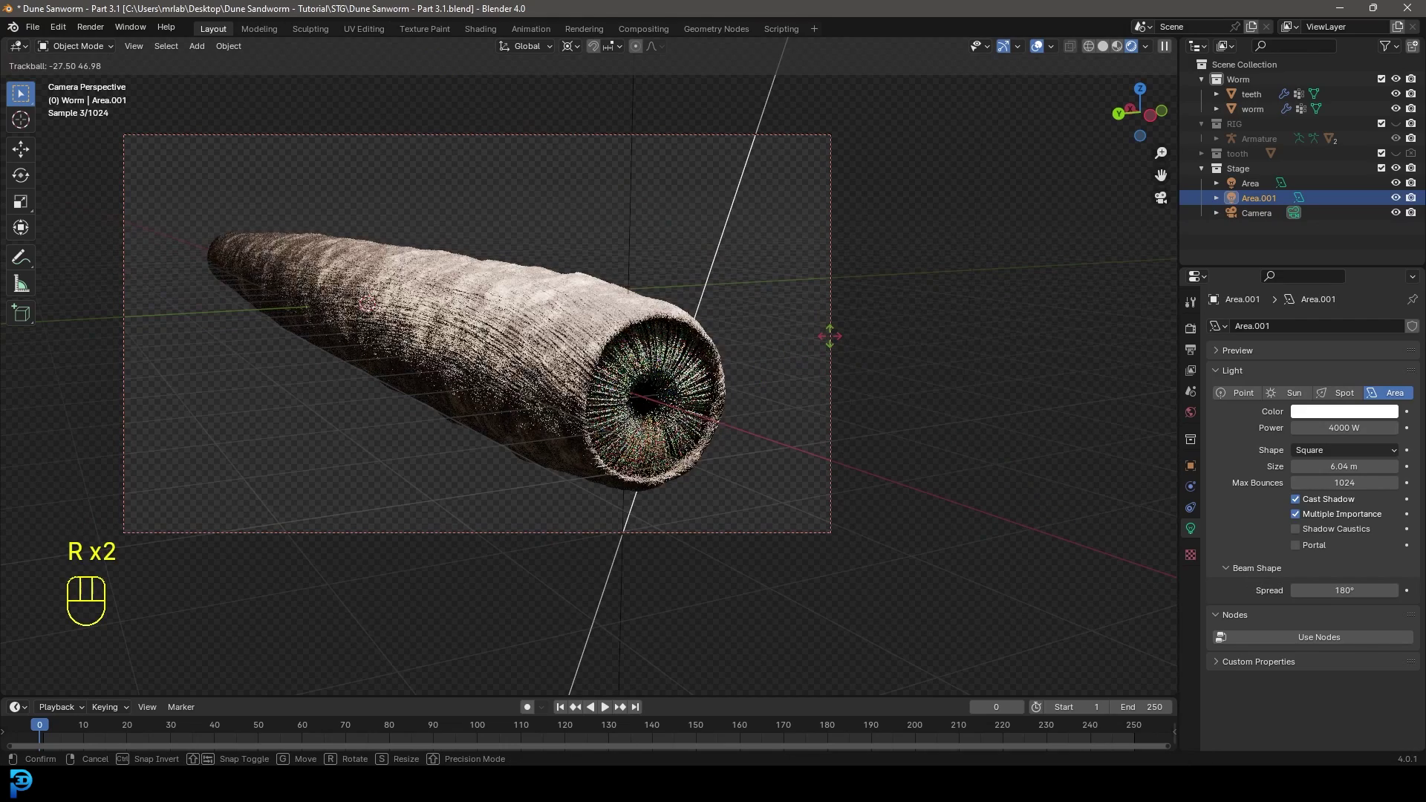
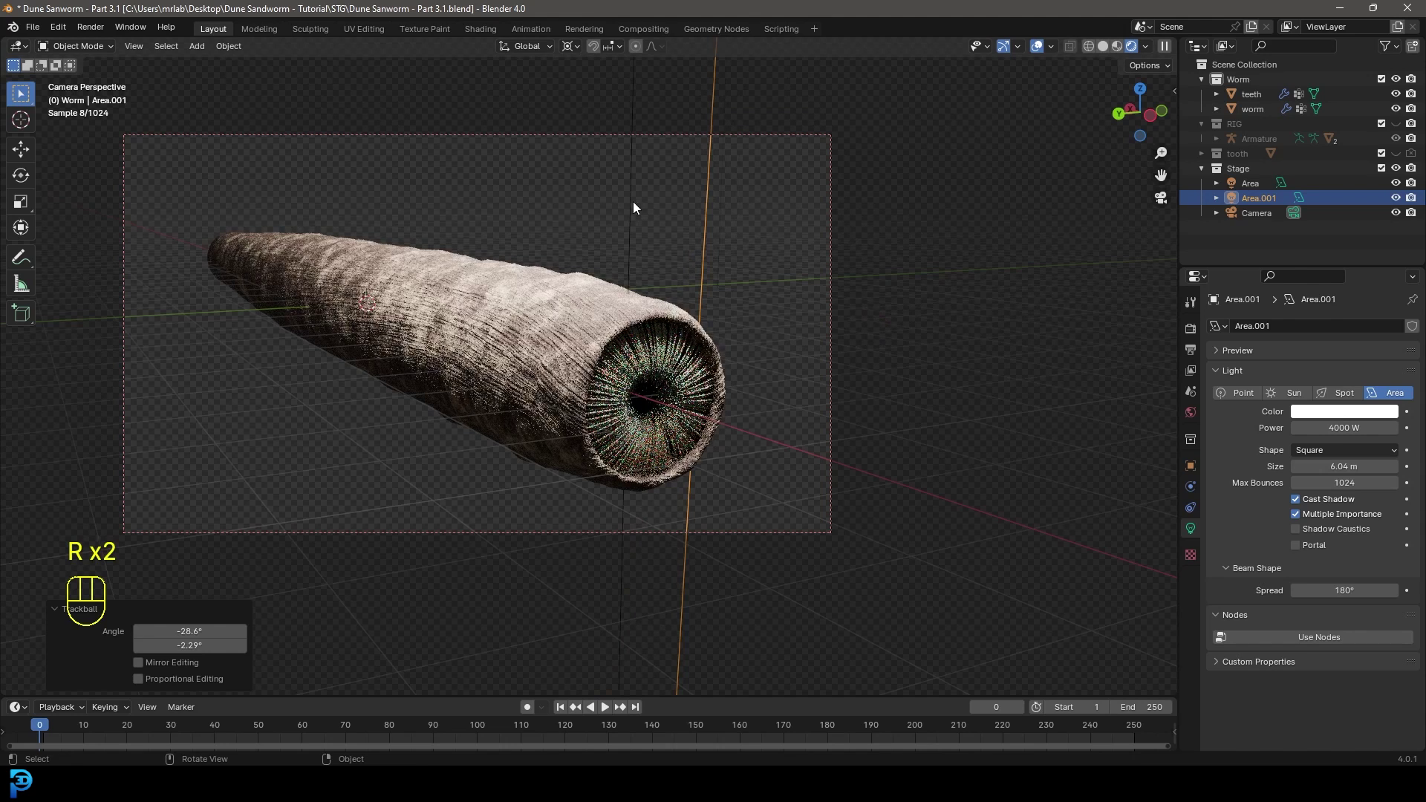
# Re-aim the first area light, then select the armature and enter Pose Mode.
pyautogui.press('r')
pyautogui.press('r')
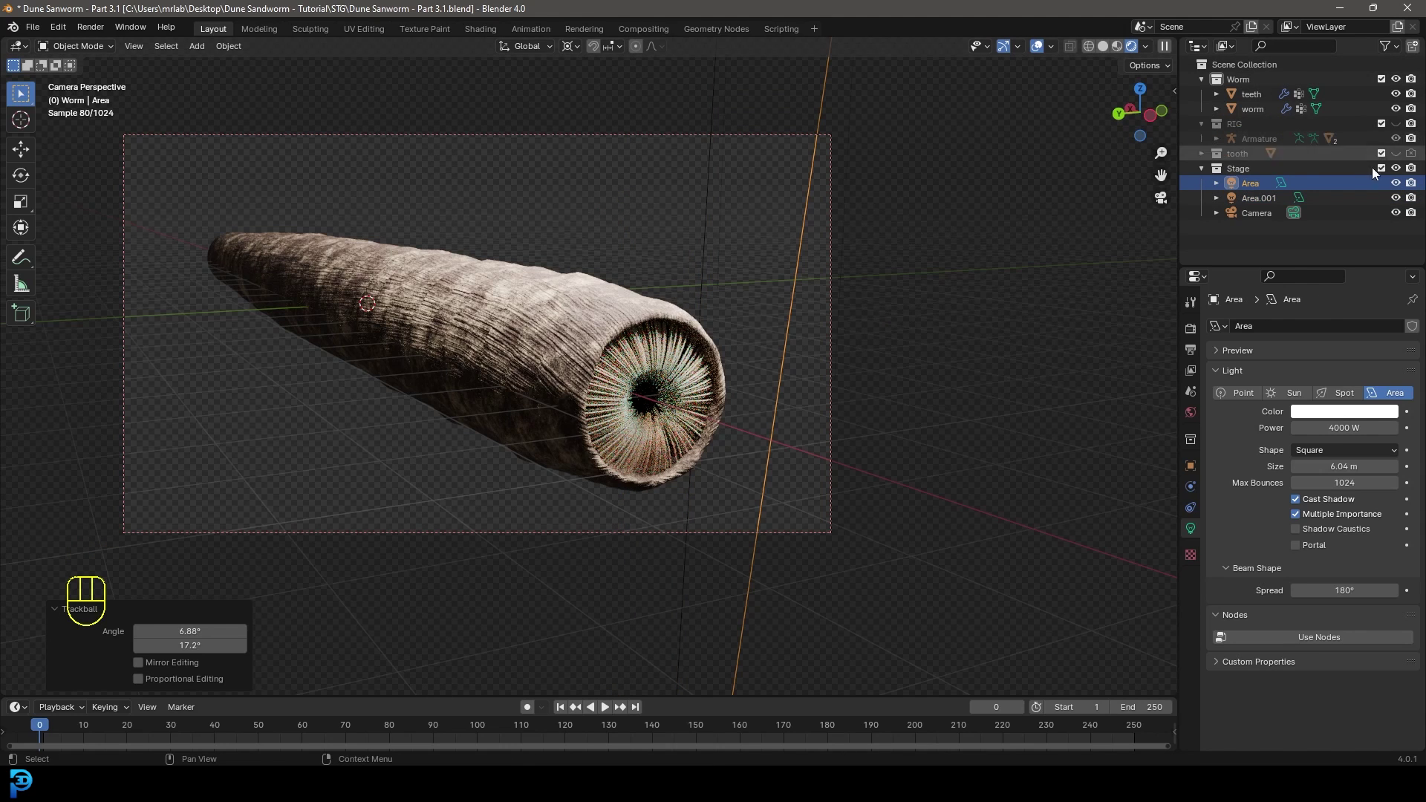
pyautogui.click(1402, 127)
pyautogui.press('z')
pyautogui.press('Tab')
pyautogui.press('ctrl+Tab')
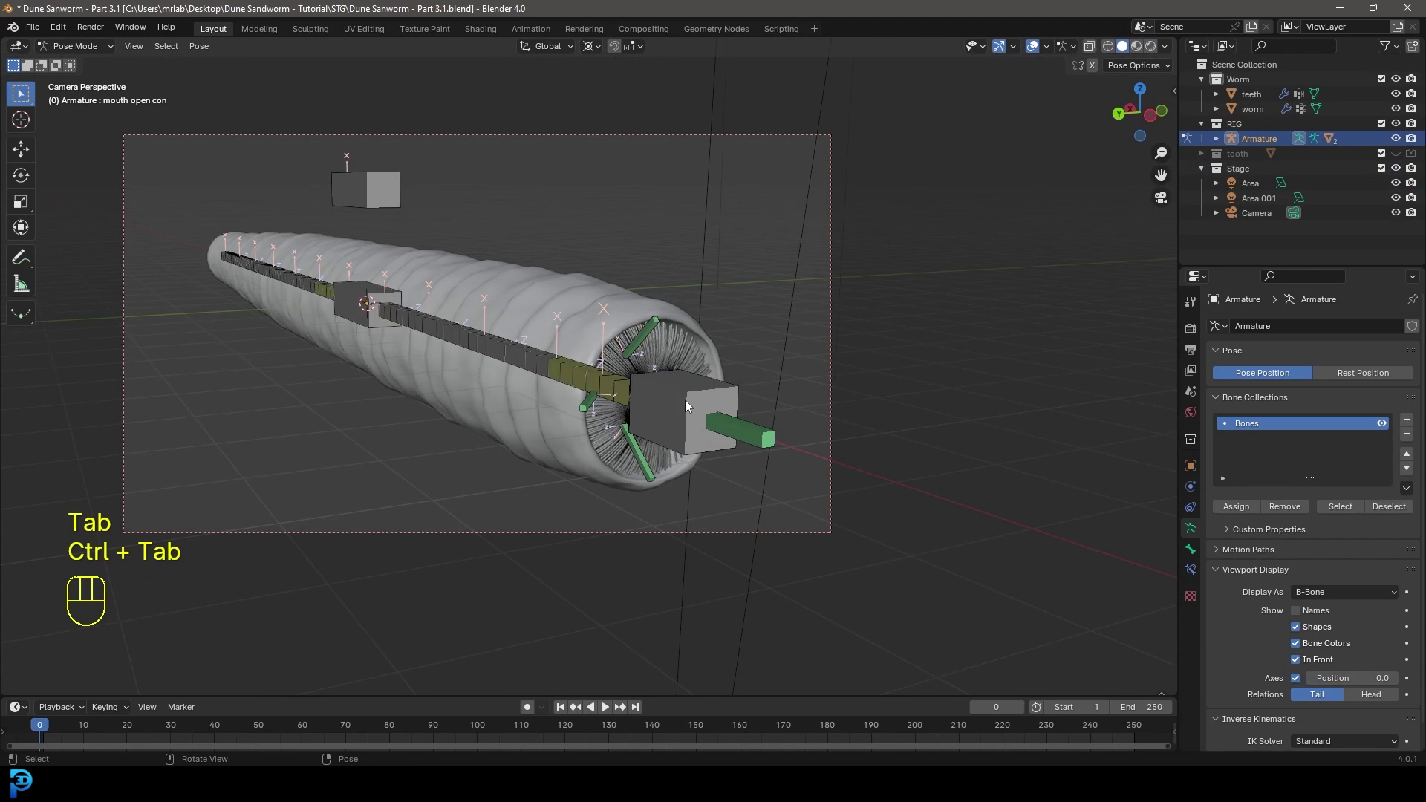
# Raise and rotate the HEAD bone toward the camera and reposition the mid control bone.
pyautogui.press('g')
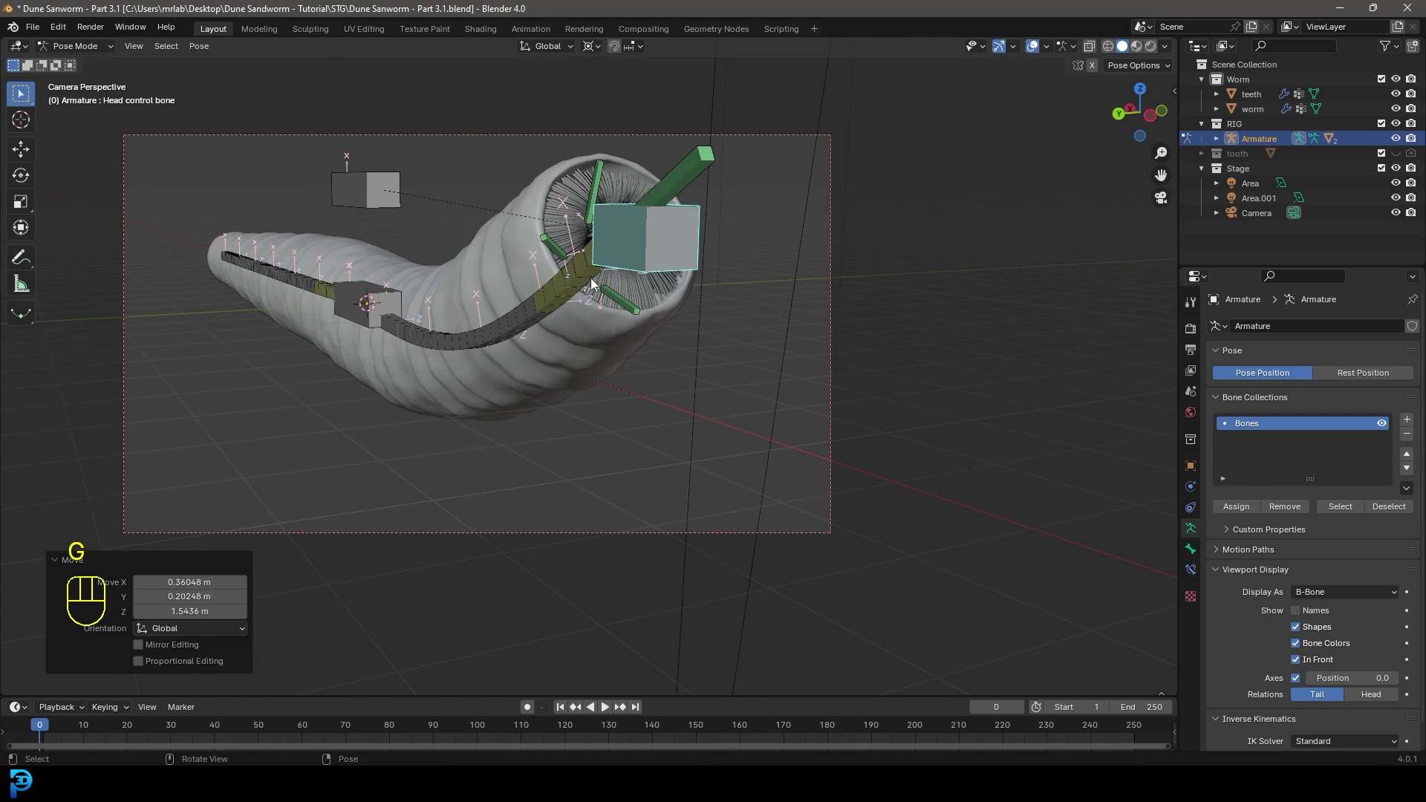
pyautogui.click(595, 282)
pyautogui.press('r')
pyautogui.press('r')
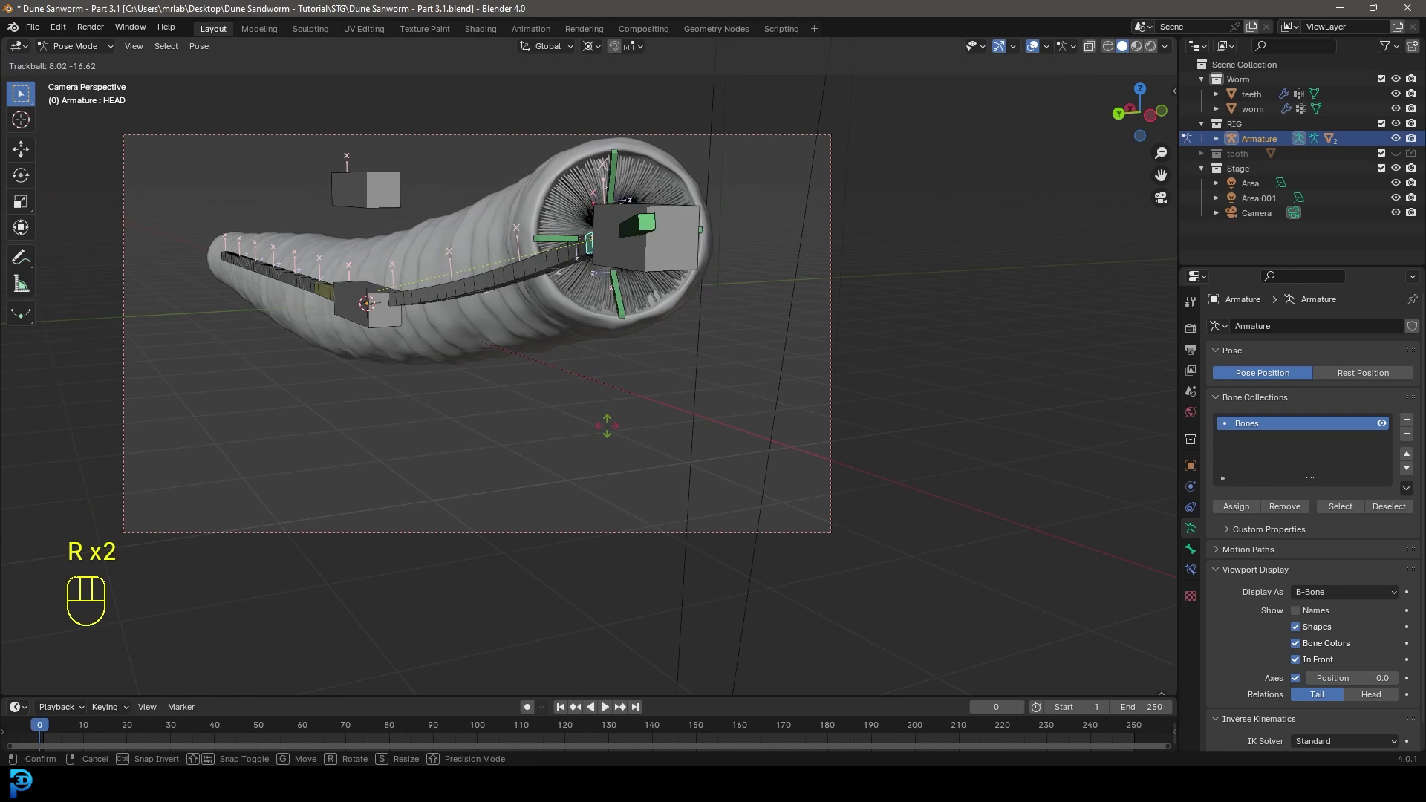
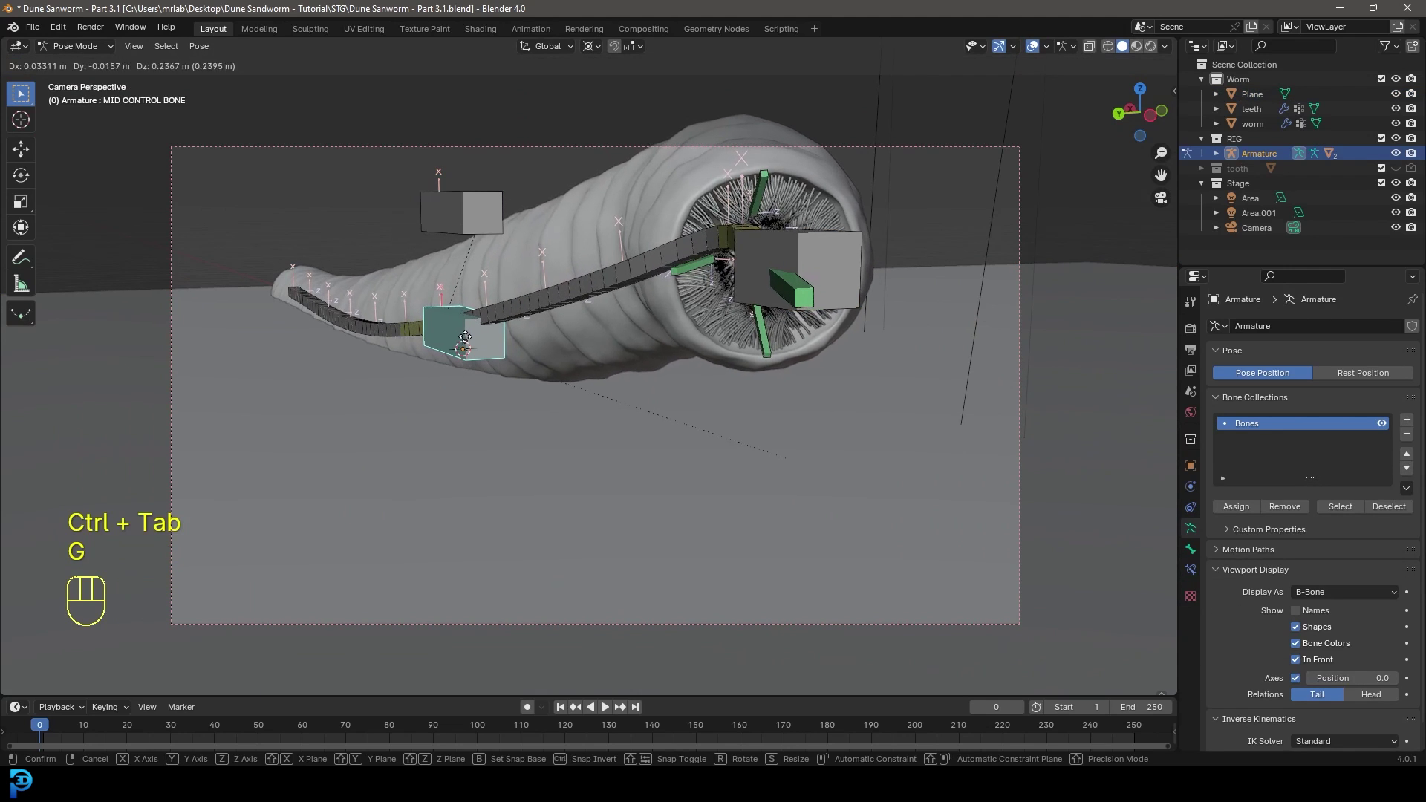
pyautogui.click(335, 316)
# Move the worm's main and head control bones into their final pose.
pyautogui.press('g')
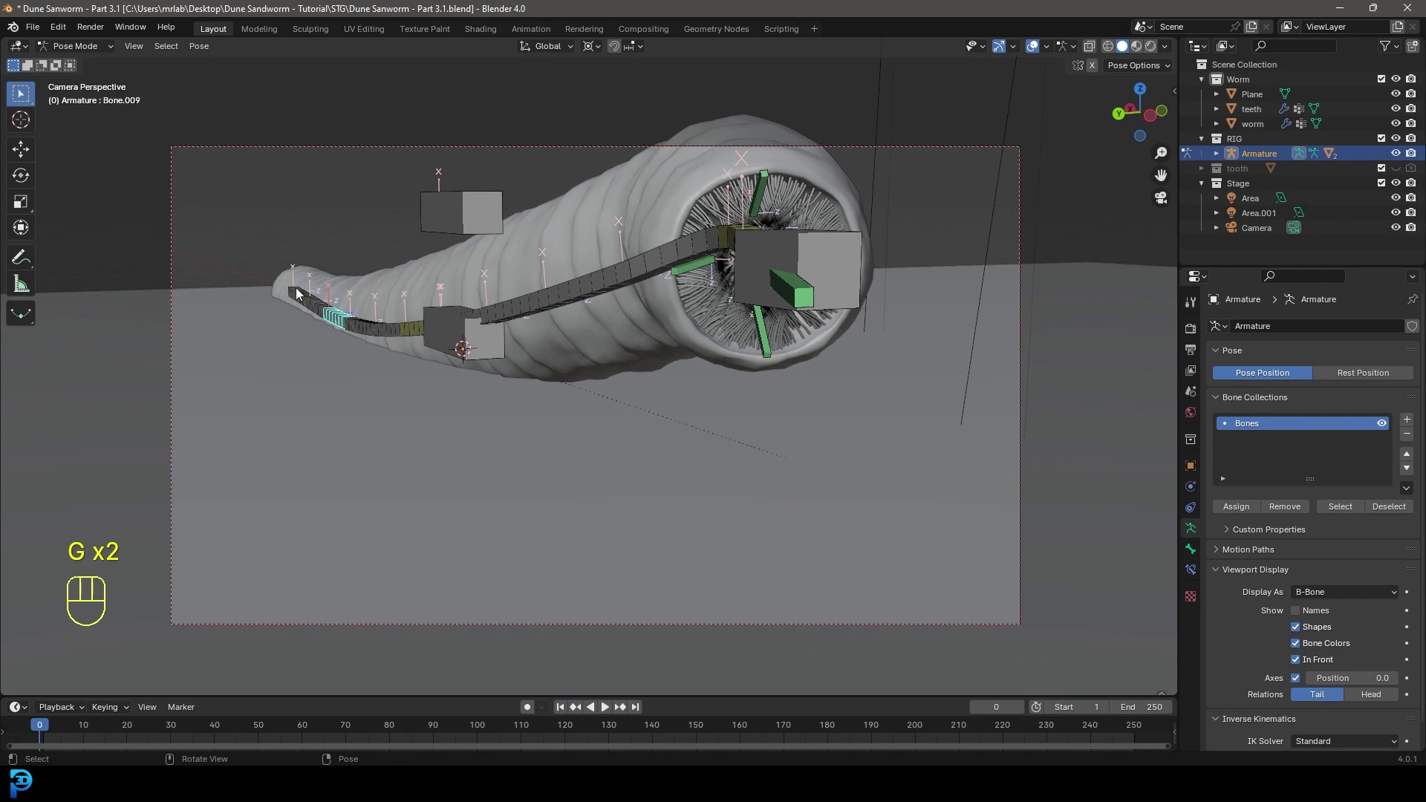
pyautogui.press('g')
pyautogui.press('g')
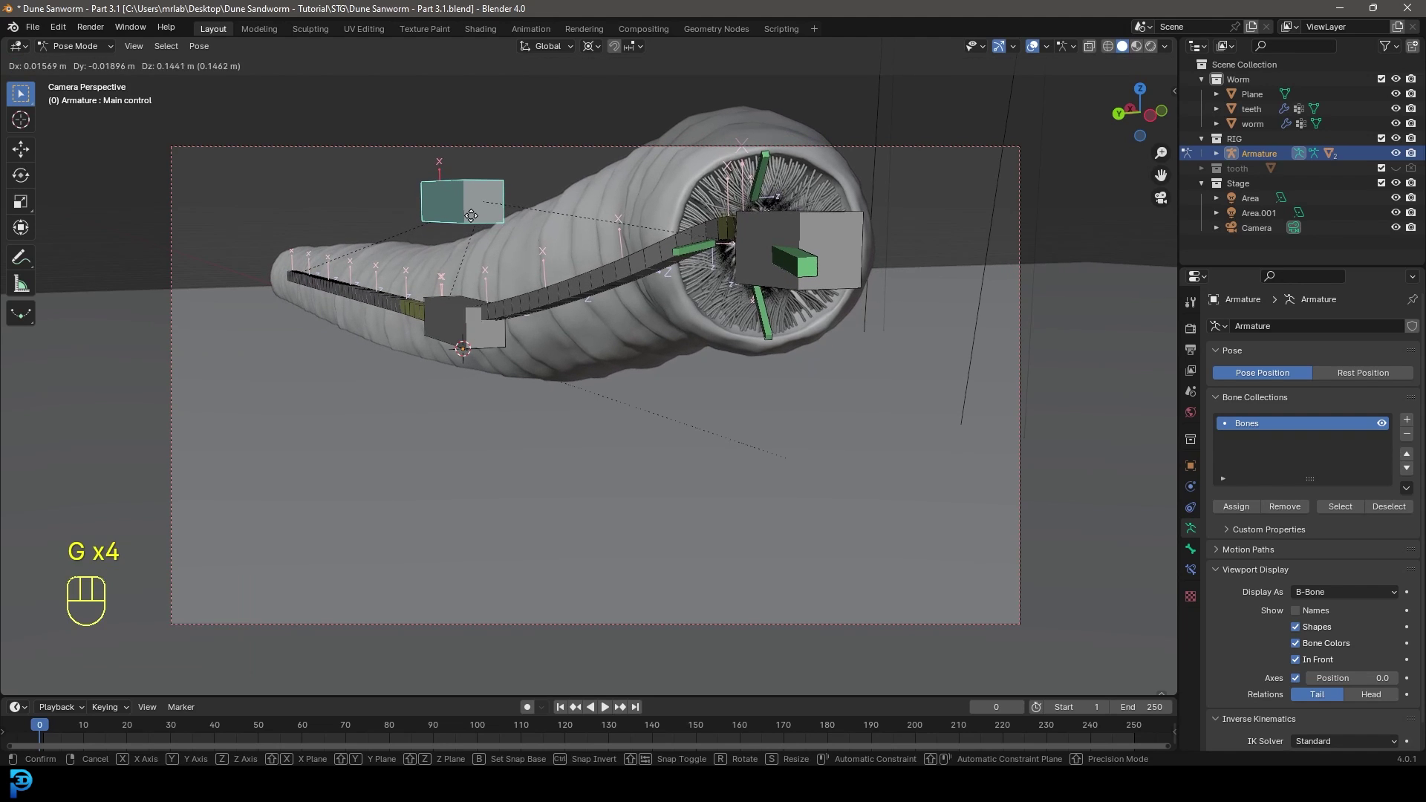
pyautogui.press('g')
pyautogui.press('g')
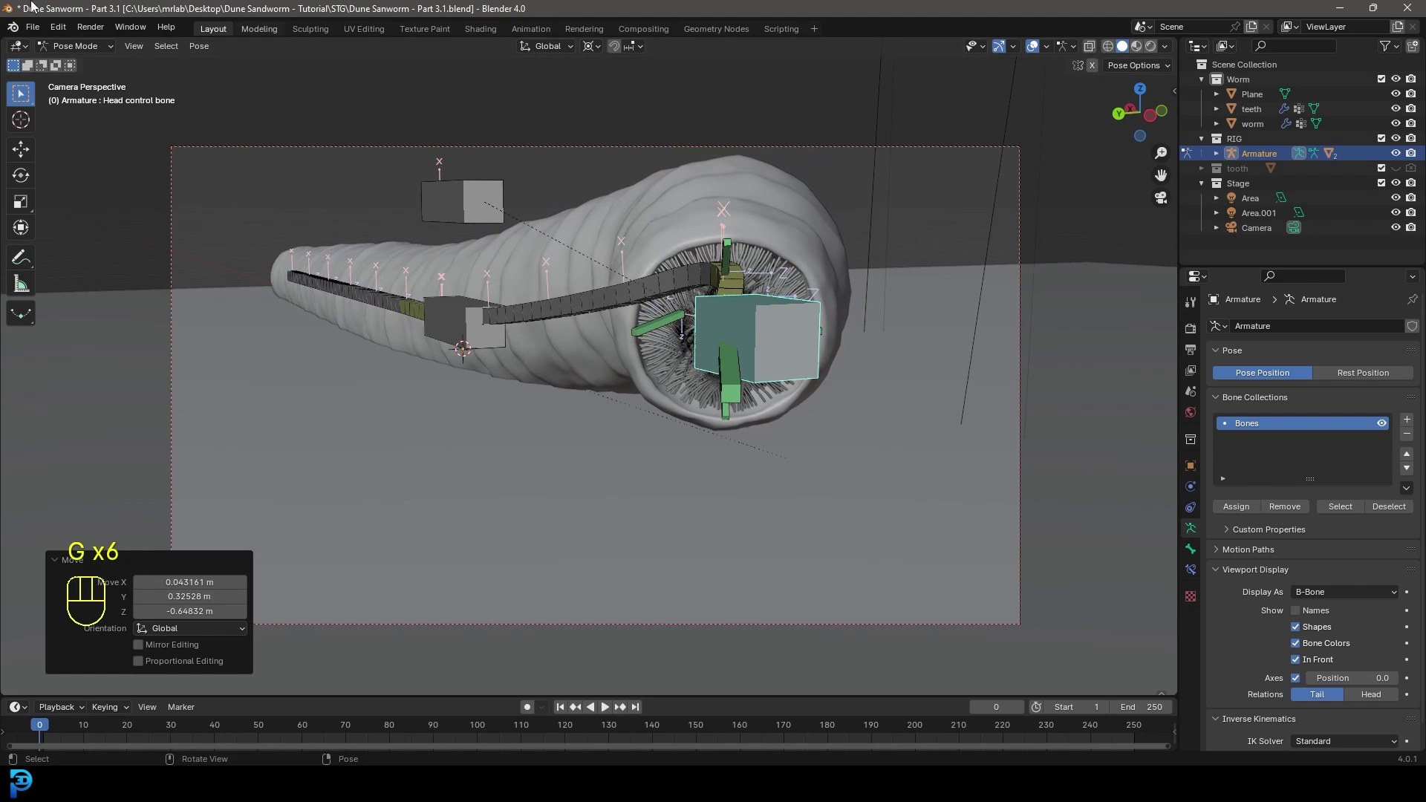
pyautogui.moveTo(67, 51); pyautogui.dragTo(233, 139)
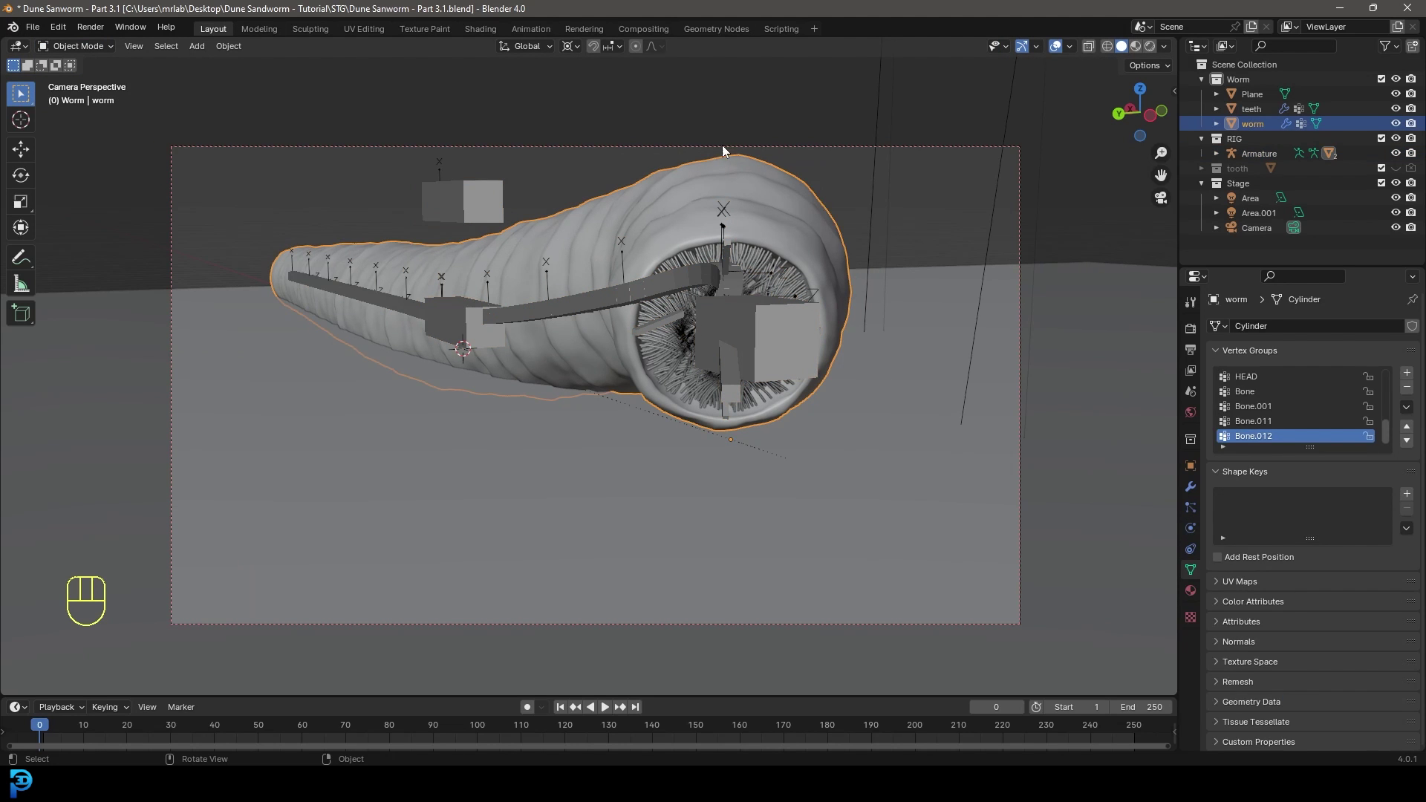
# Select the camera, reposition it from the right-side view and look through it.
pyautogui.click(735, 145)
pyautogui.press('KP_3')
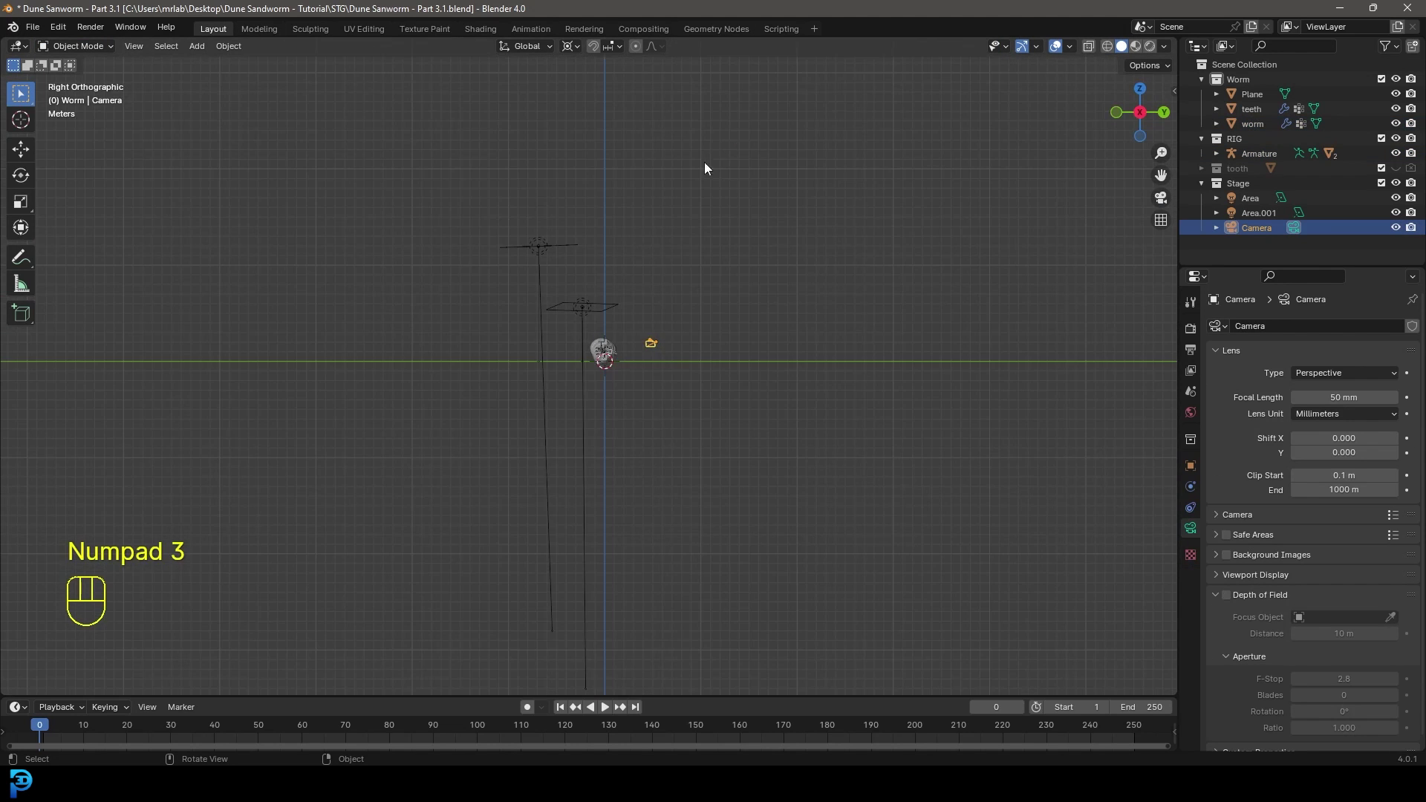
pyautogui.press('g')
pyautogui.press('z')
pyautogui.click(844, 383)
pyautogui.press('KP_0')
# Trackball-rotate the camera so the worm's open mouth fills the right of the frame.
pyautogui.press('r')
pyautogui.press('r')
pyautogui.moveTo(799, 412); pyautogui.dragTo(785, 441)
pyautogui.moveTo(577, 53); pyautogui.dragTo(610, 156)
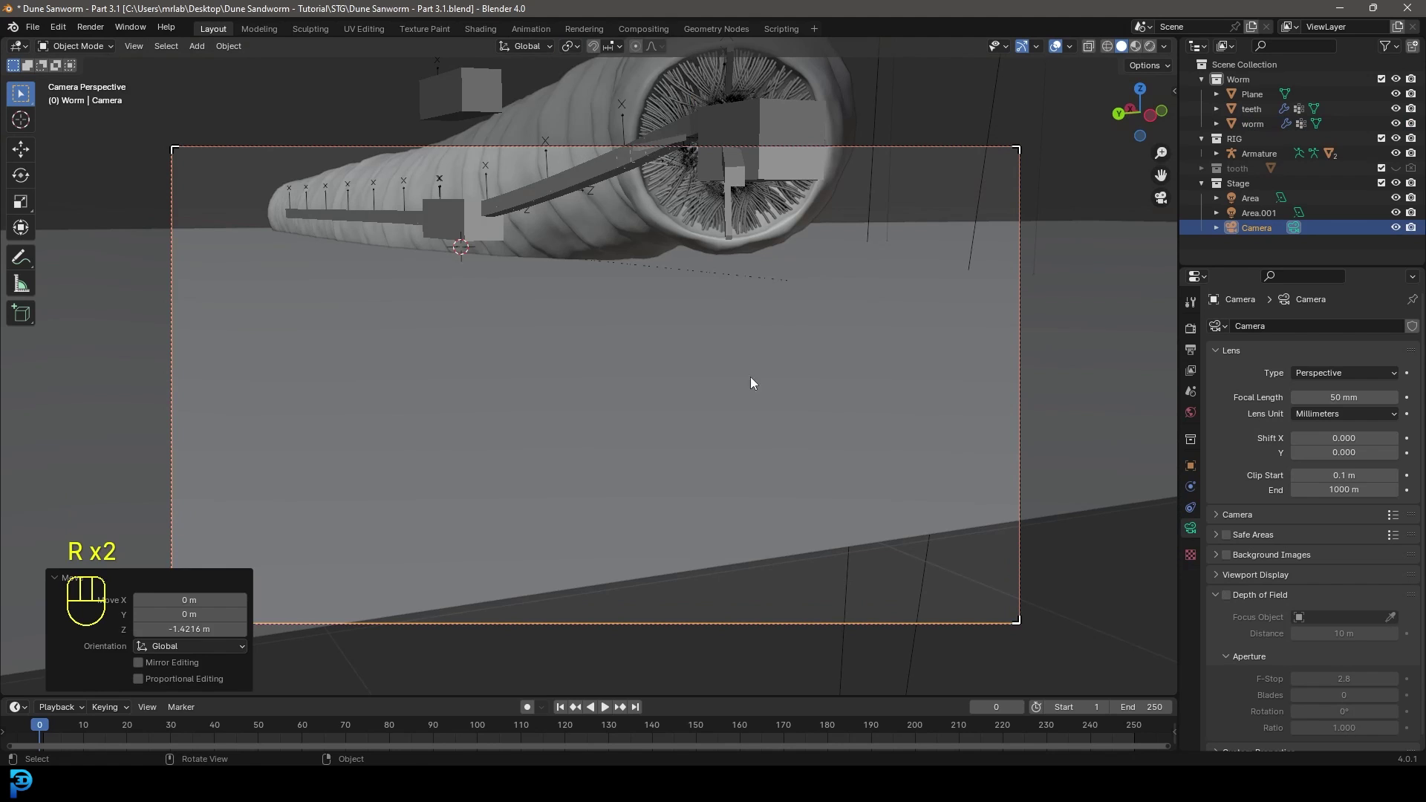
pyautogui.press('r')
pyautogui.press('r')
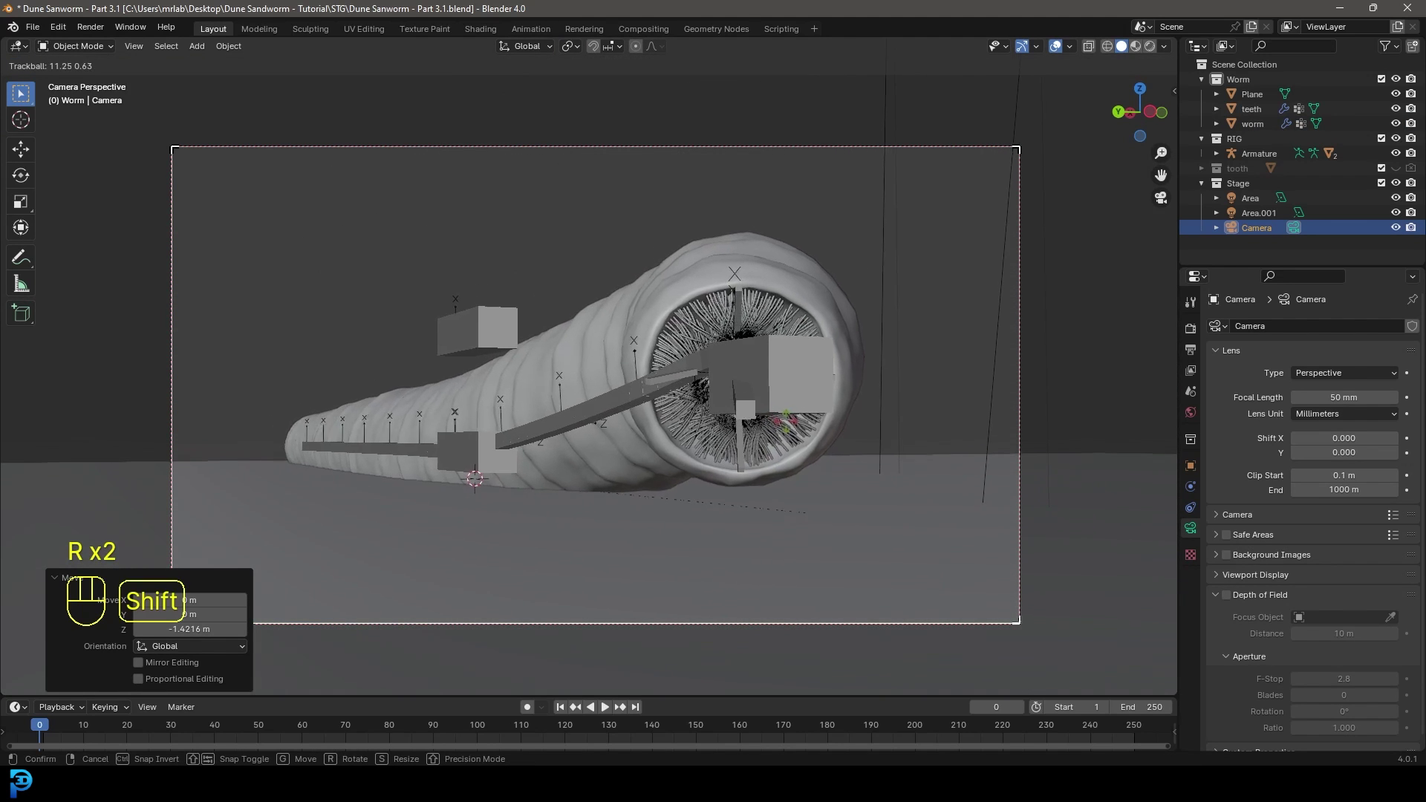
# Save the file, switch to Rendered shading and select the ground plane.
pyautogui.click(793, 439)
pyautogui.press('ctrl+s')
pyautogui.press('ctrl+s')
pyautogui.press('z')
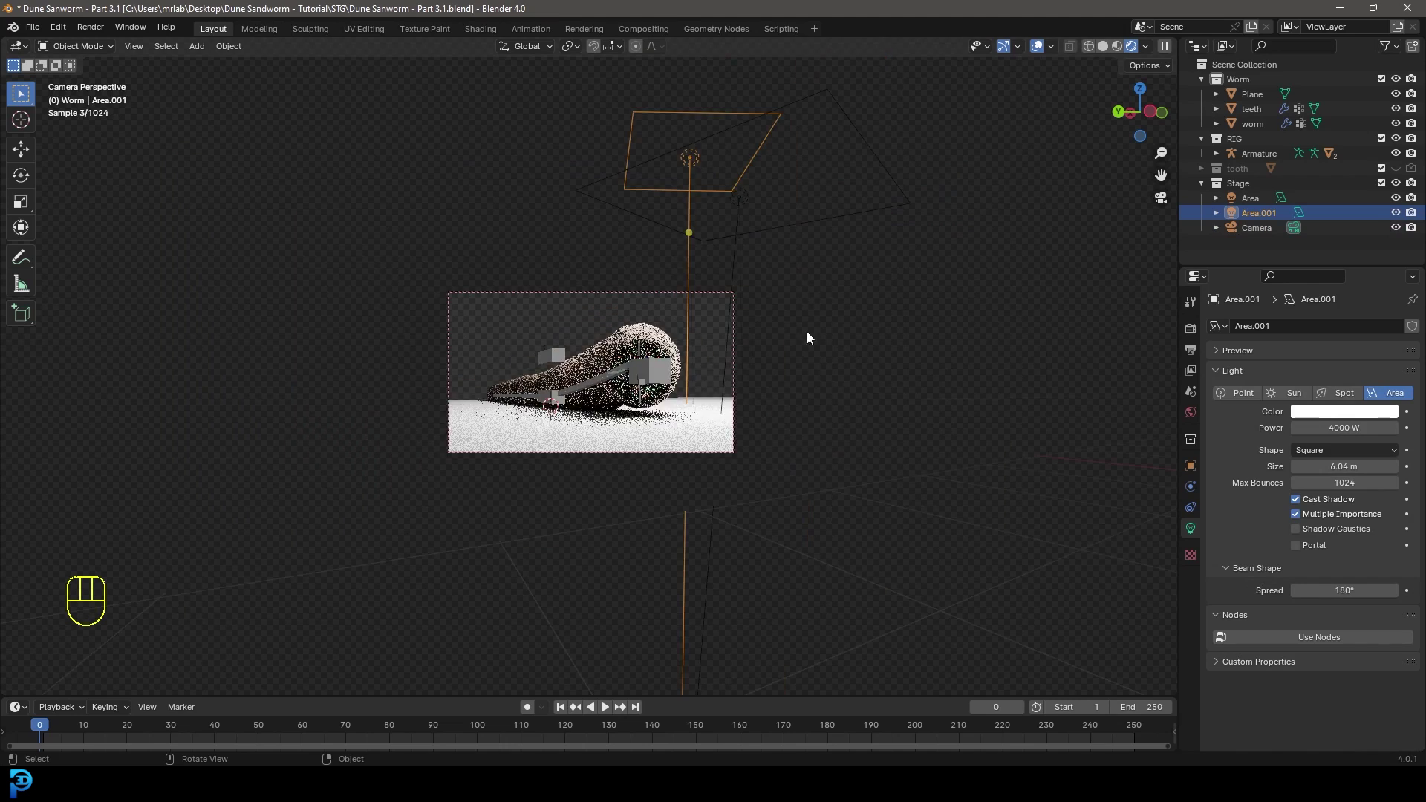
pyautogui.click(764, 494)
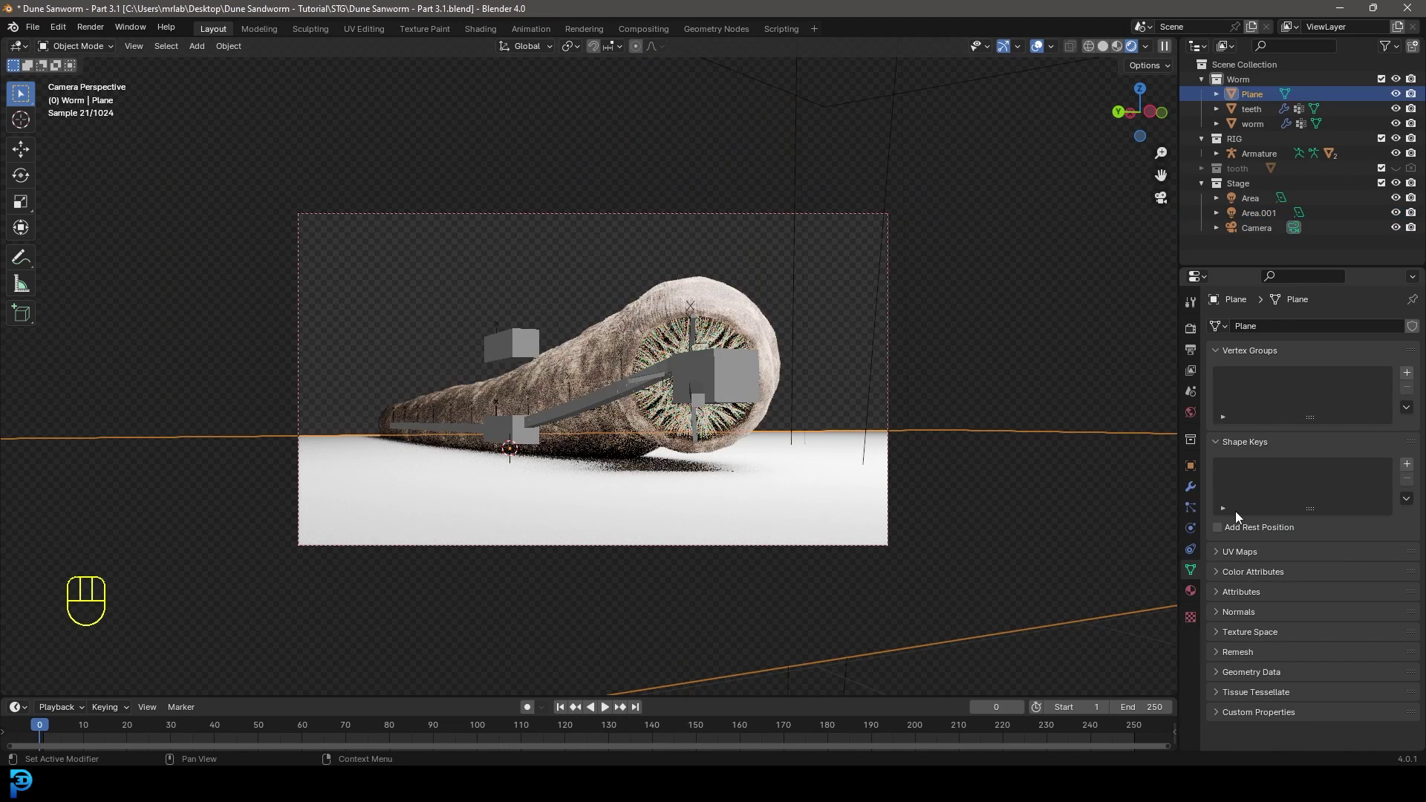
# Give the plane a new material with a sandy beige base colour and save.
pyautogui.click(1189, 594)
pyautogui.click(1308, 396)
pyautogui.click(1343, 487)
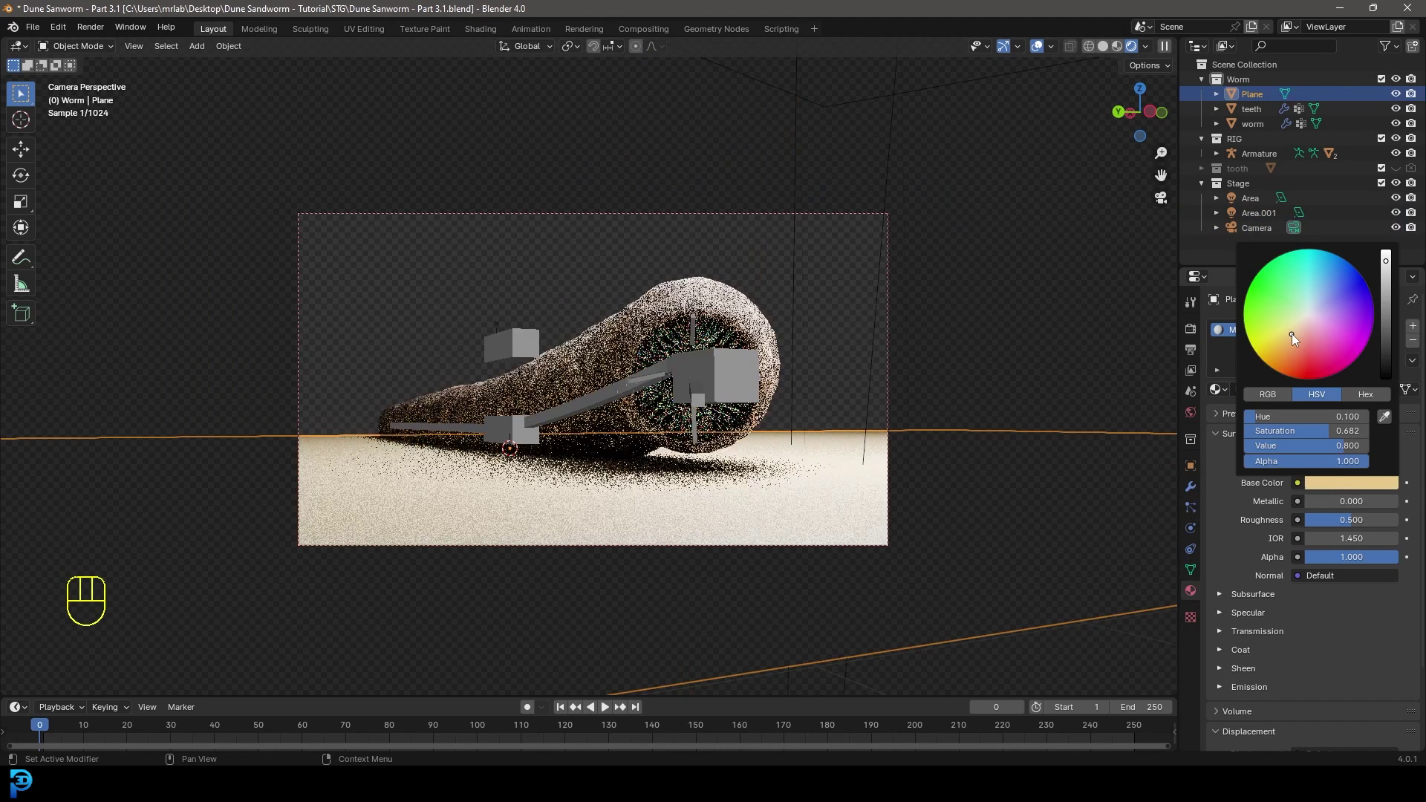
pyautogui.press('alt+a')
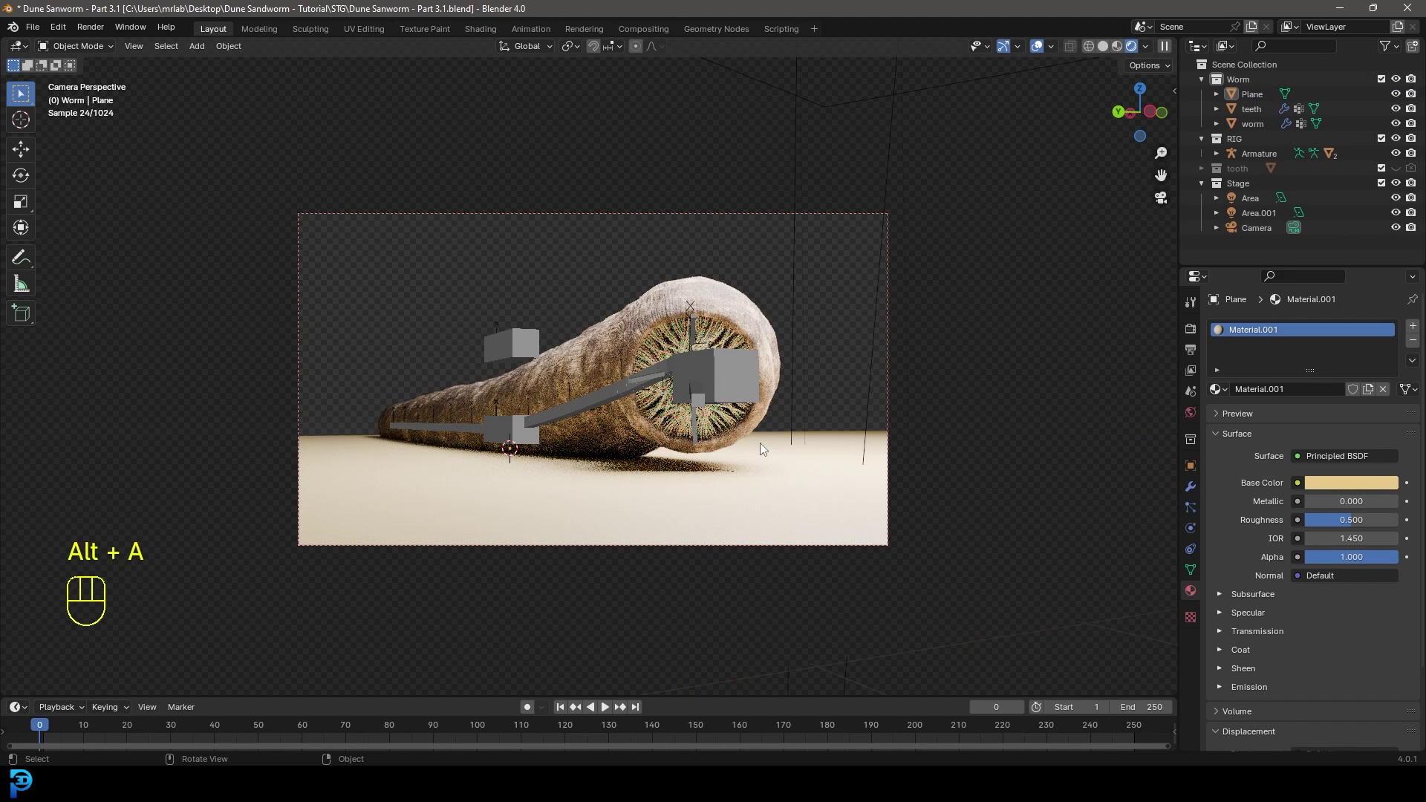
pyautogui.press('ctrl+s')
pyautogui.press('ctrl+s')
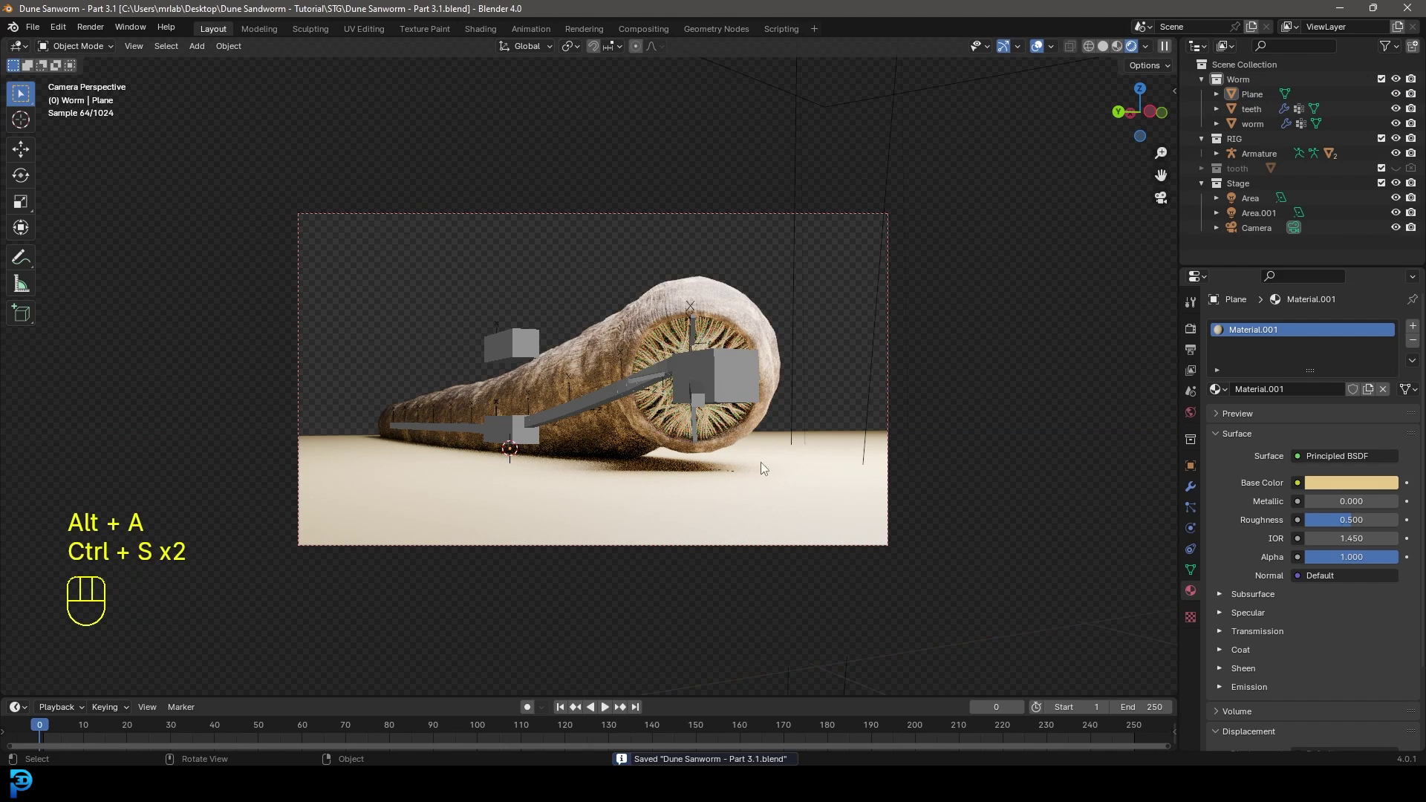
pyautogui.press('ctrl+s')
# Set the World background colour to a Nishita Sky Texture.
pyautogui.press('ctrl+s')
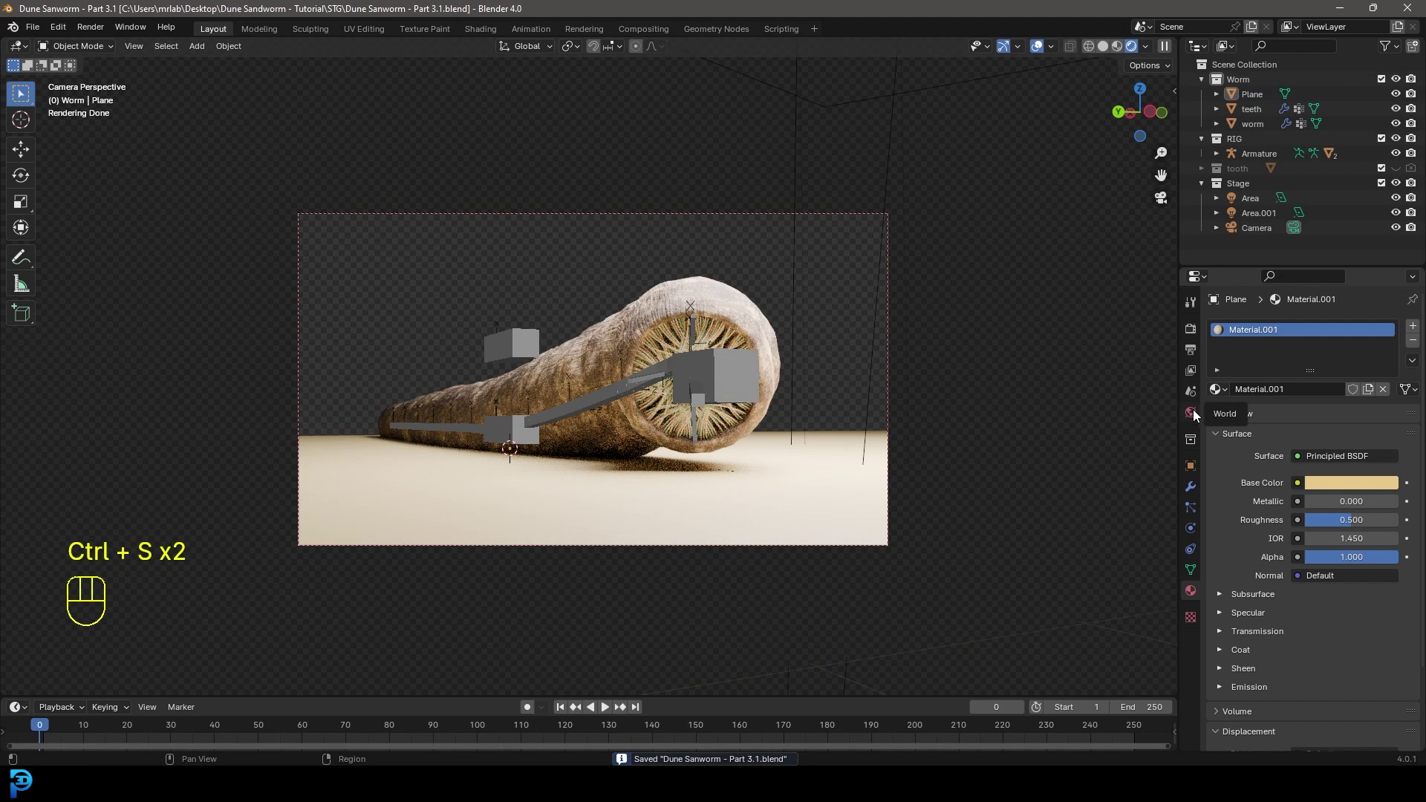
pyautogui.click(1196, 415)
pyautogui.moveTo(1302, 421); pyautogui.dragTo(942, 588)
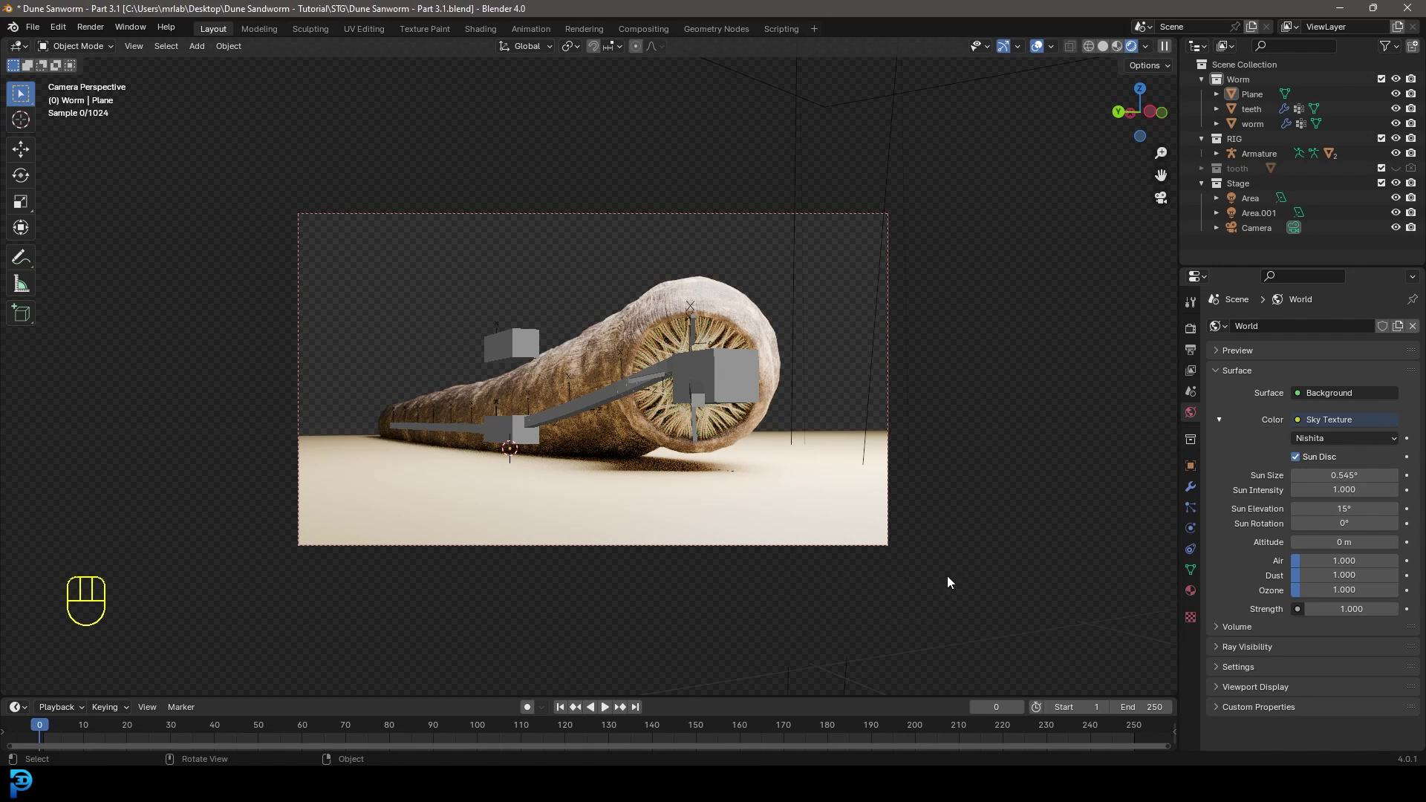
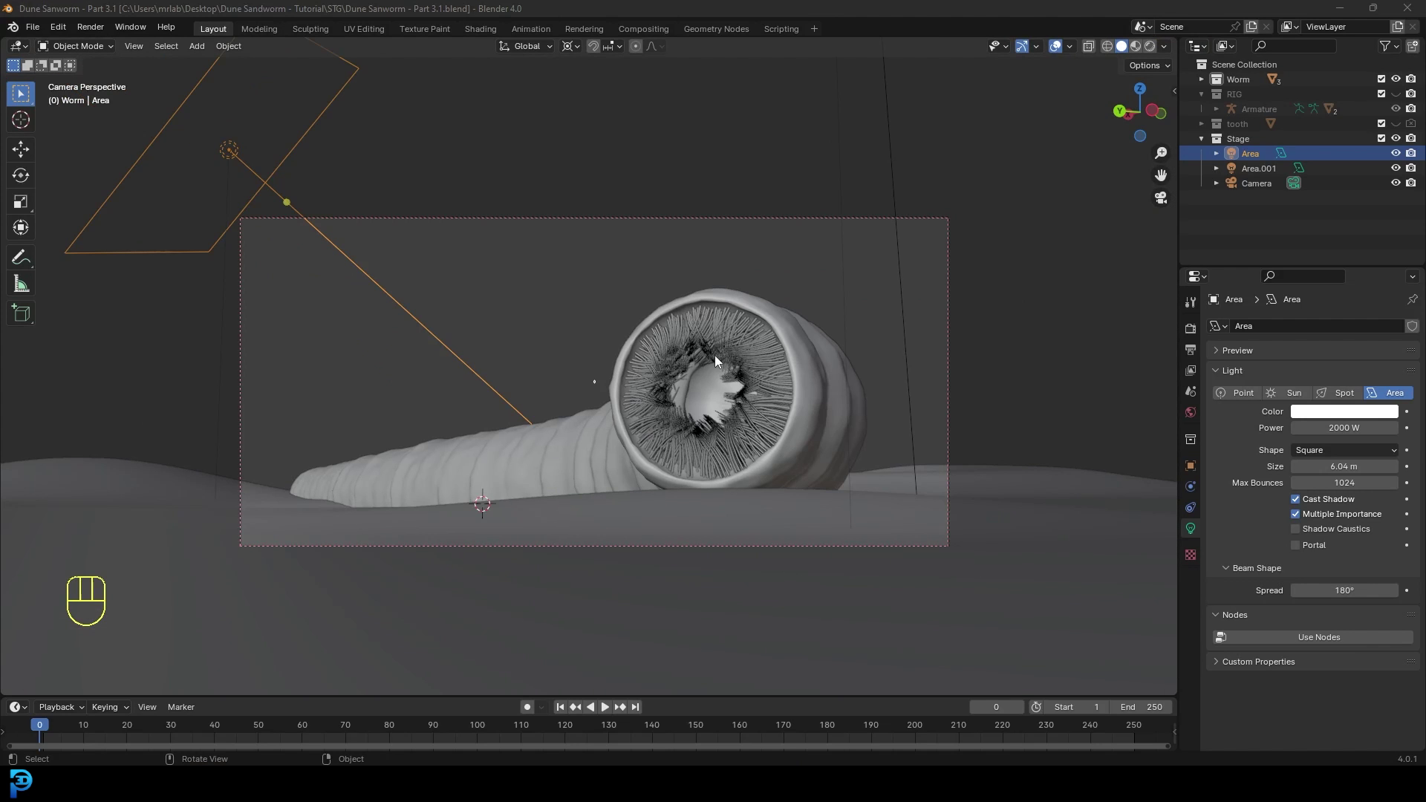
# Preview the camera view rendered, save, and orbit to inspect the worm's mouth on the sand.
pyautogui.press('z')
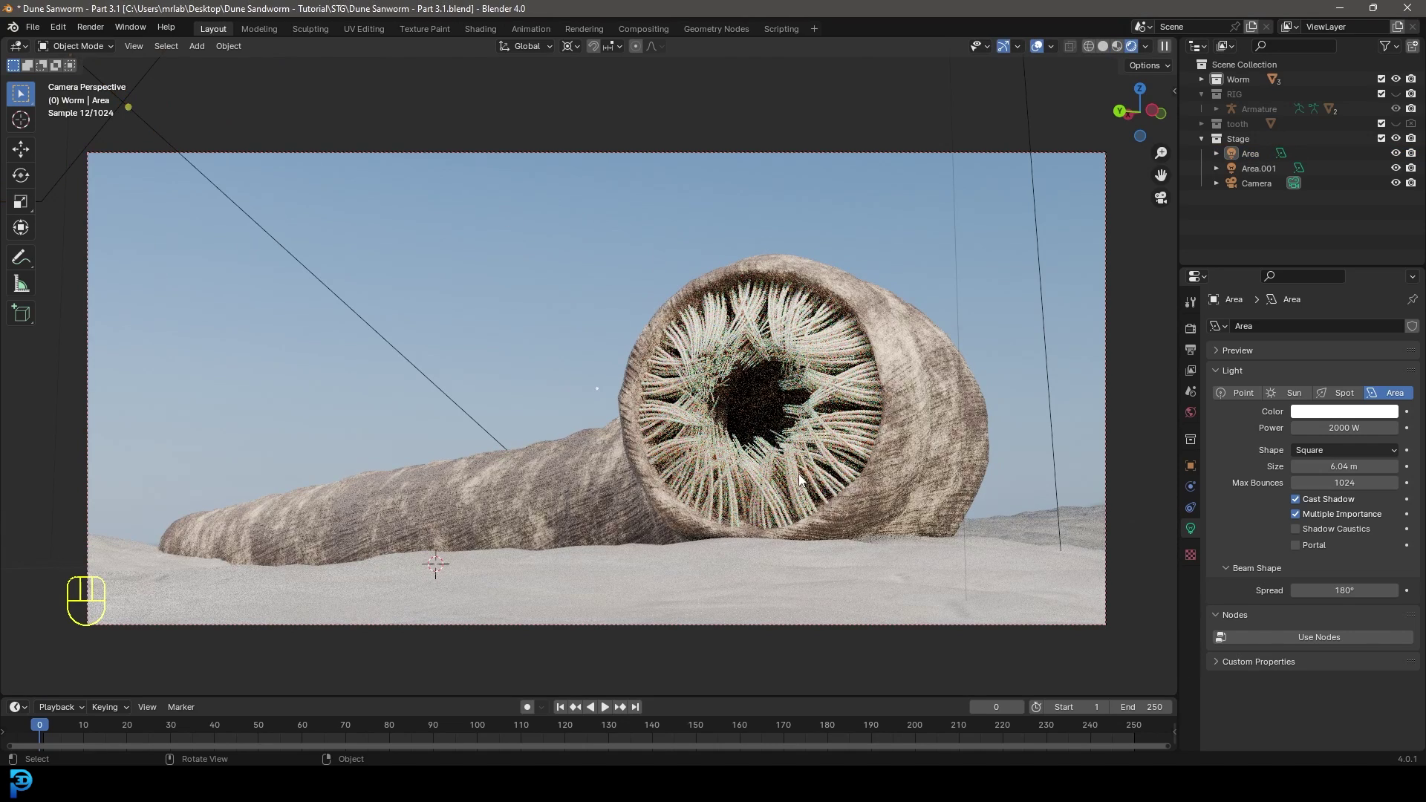
pyautogui.press('ctrl+s')
pyautogui.press('ctrl+s')
pyautogui.press('z')
pyautogui.moveTo(804, 425); pyautogui.dragTo(833, 436)
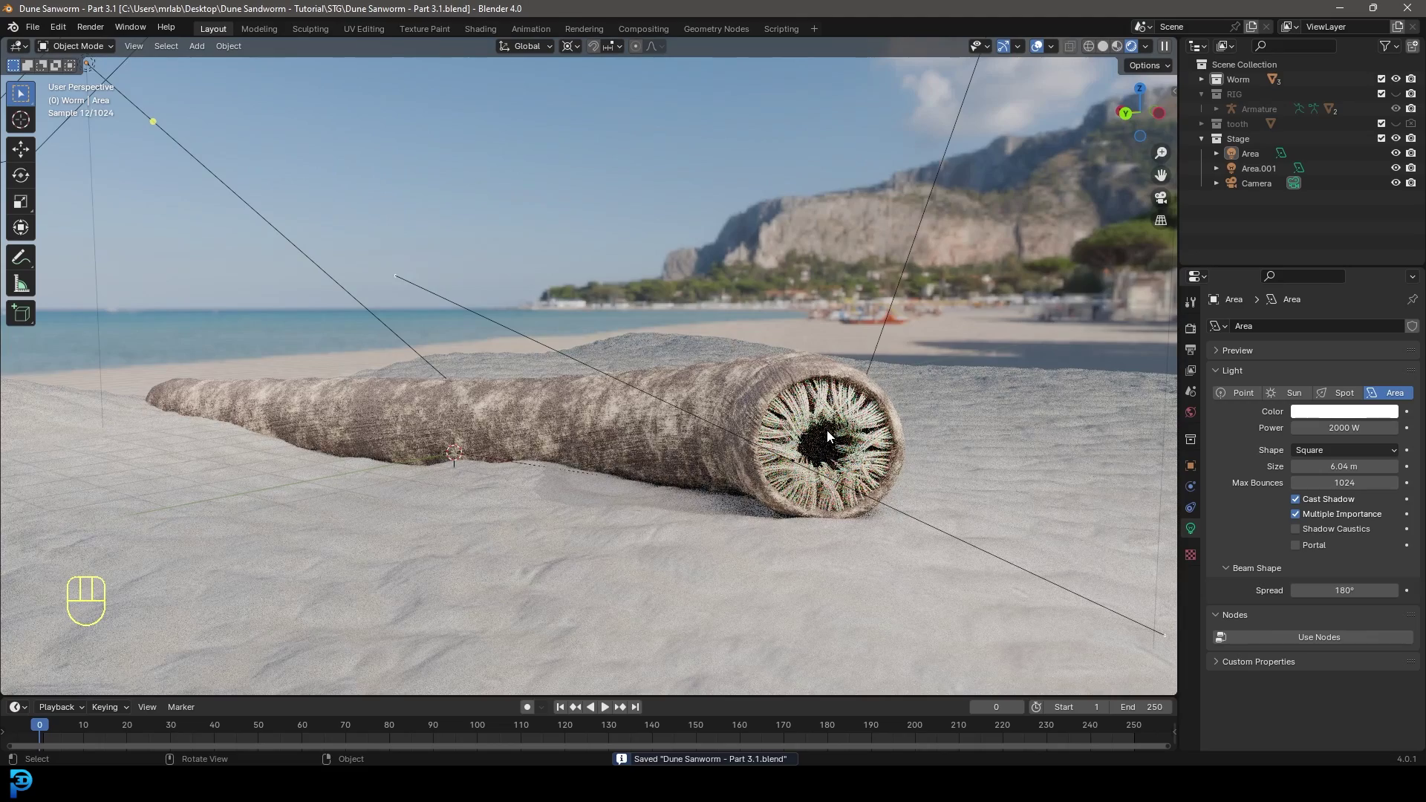
pyautogui.moveTo(822, 442); pyautogui.dragTo(754, 433)
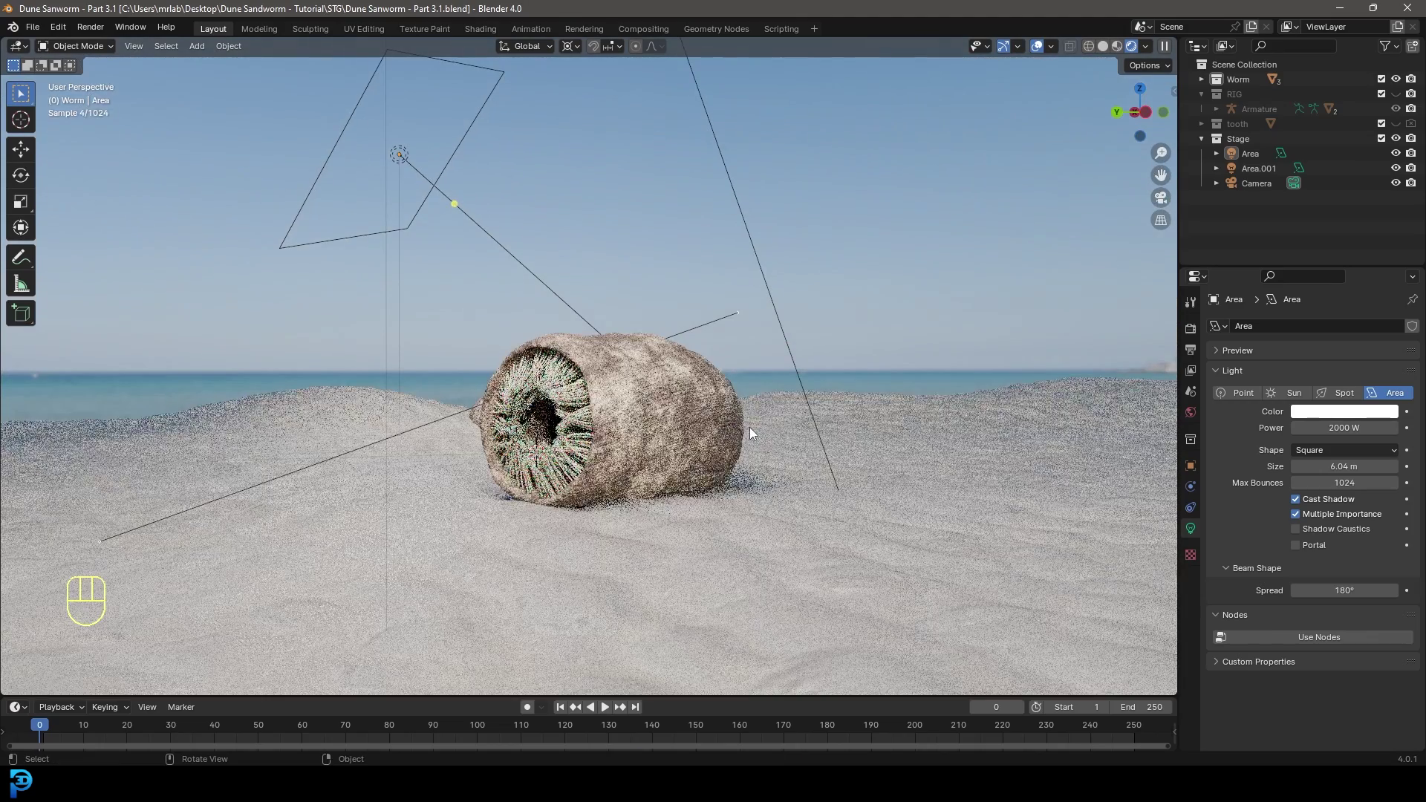